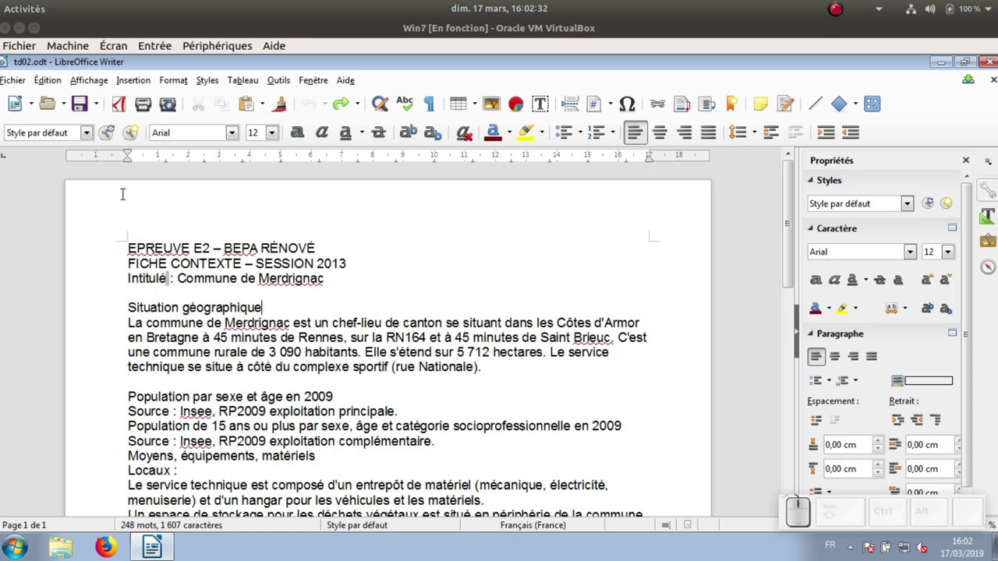
Show the full paragraph styles list in the Styles sidebar.
click(90, 135)
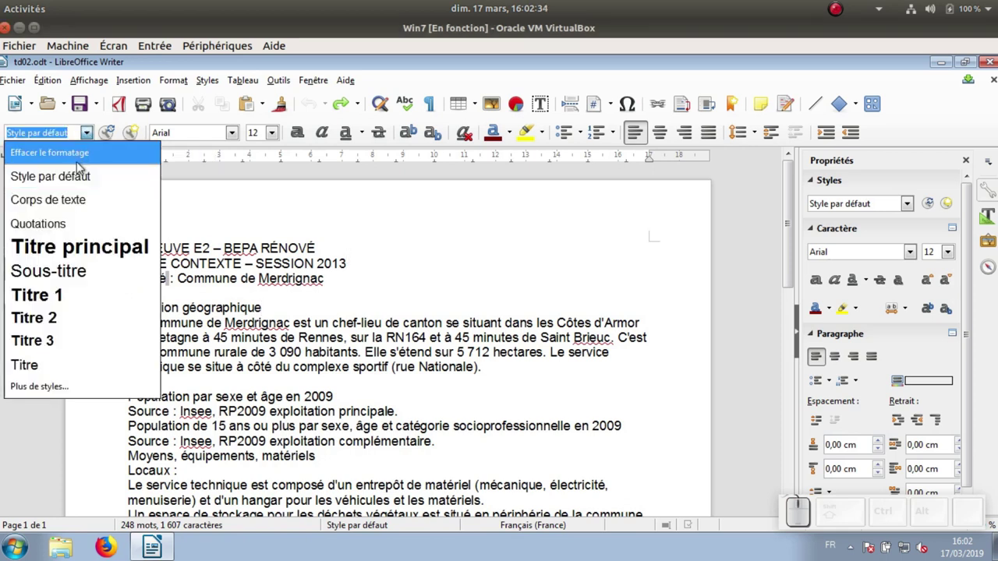
click(242, 249)
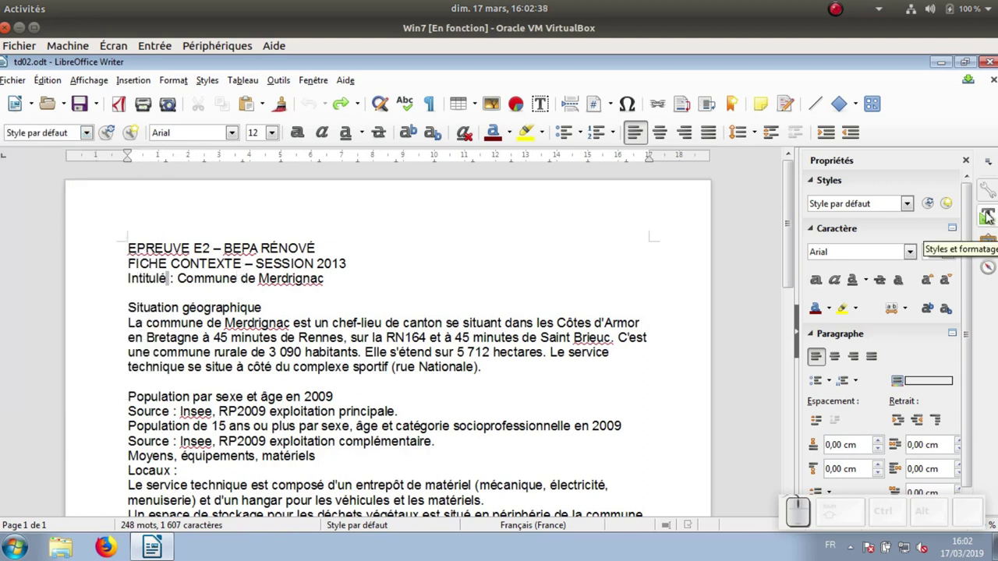
click(989, 216)
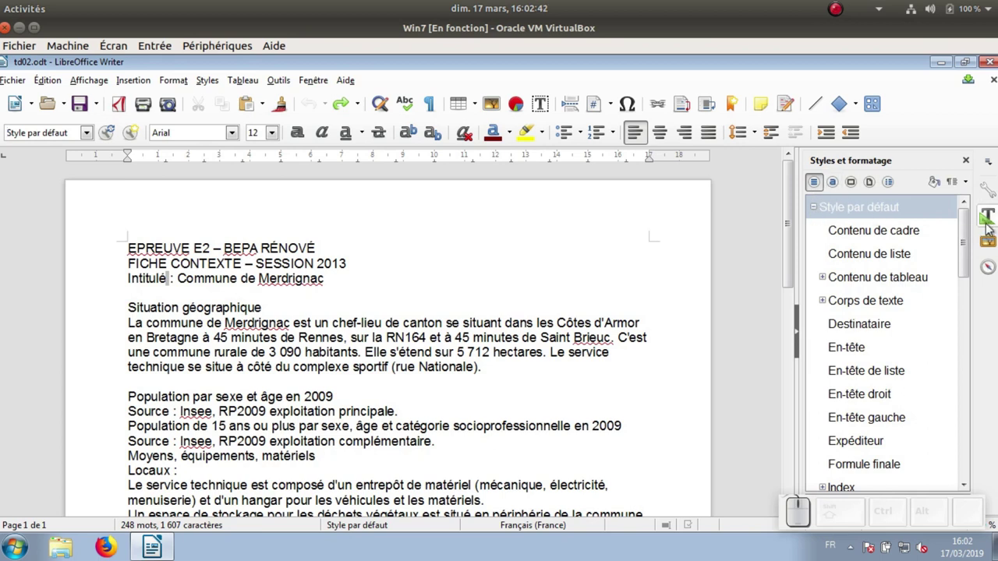
drag(968, 224, 895, 298)
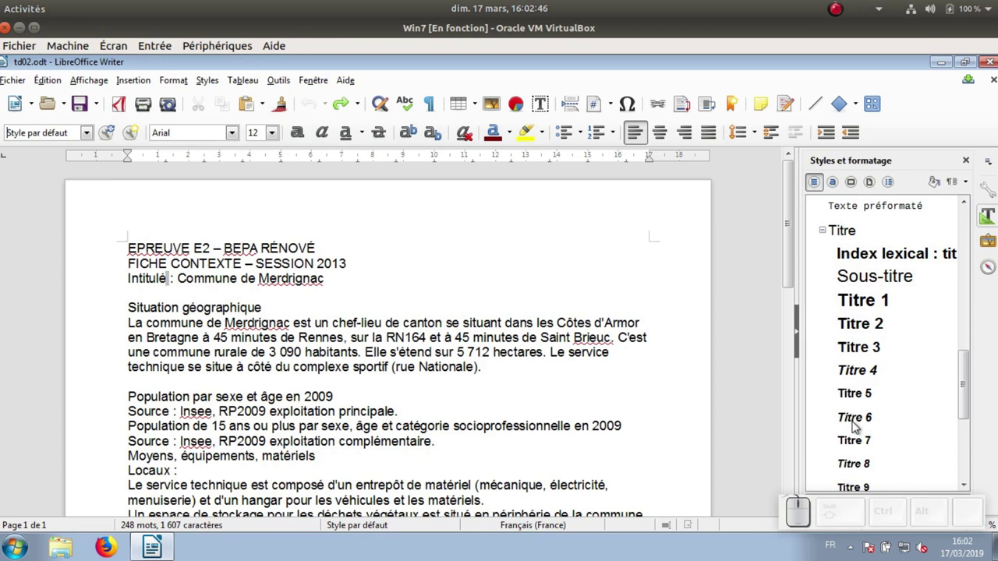
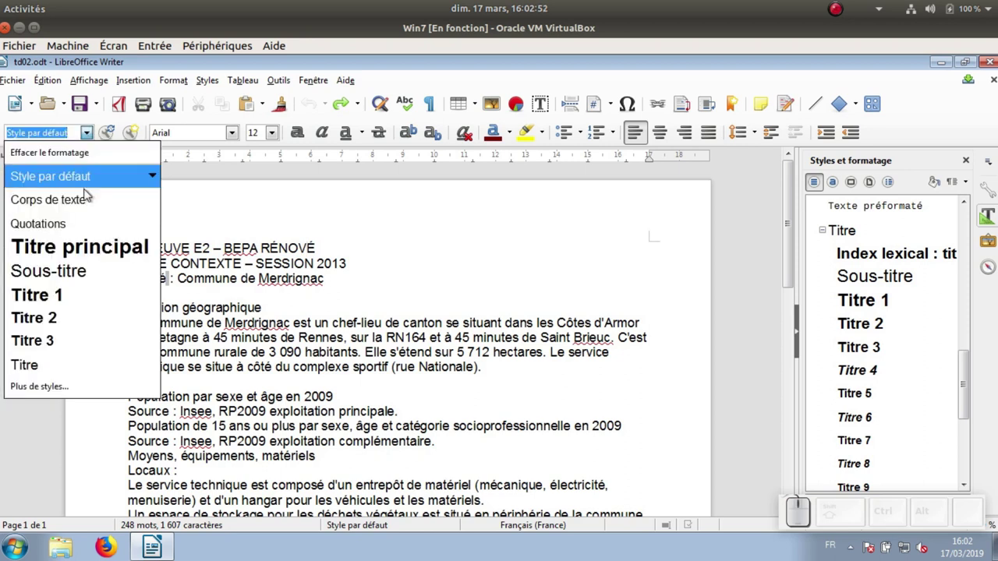
Apply Titre principal to the first line EPREUVE E2 – BEPA RÉNOVÉ.
click(85, 244)
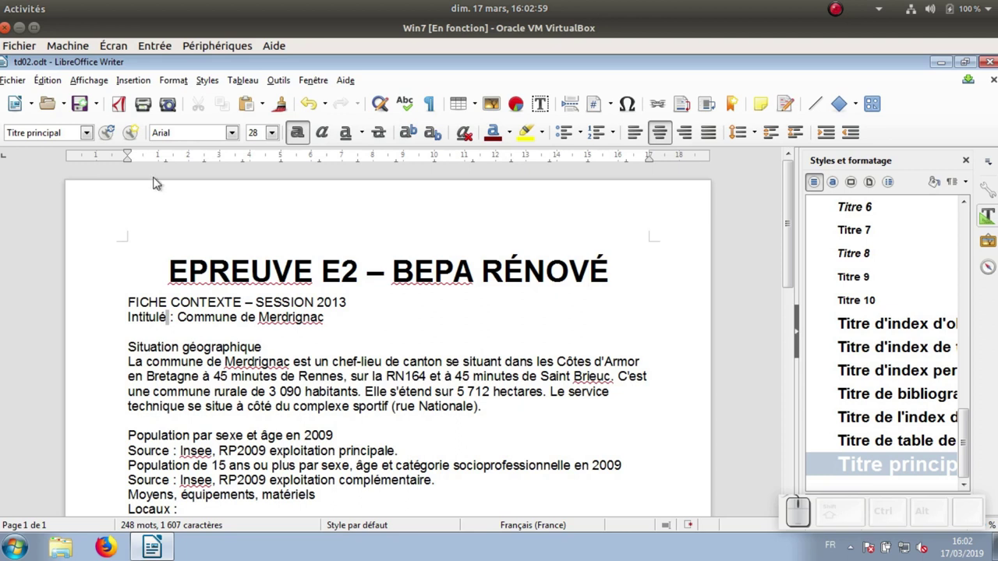
click(92, 135)
click(155, 249)
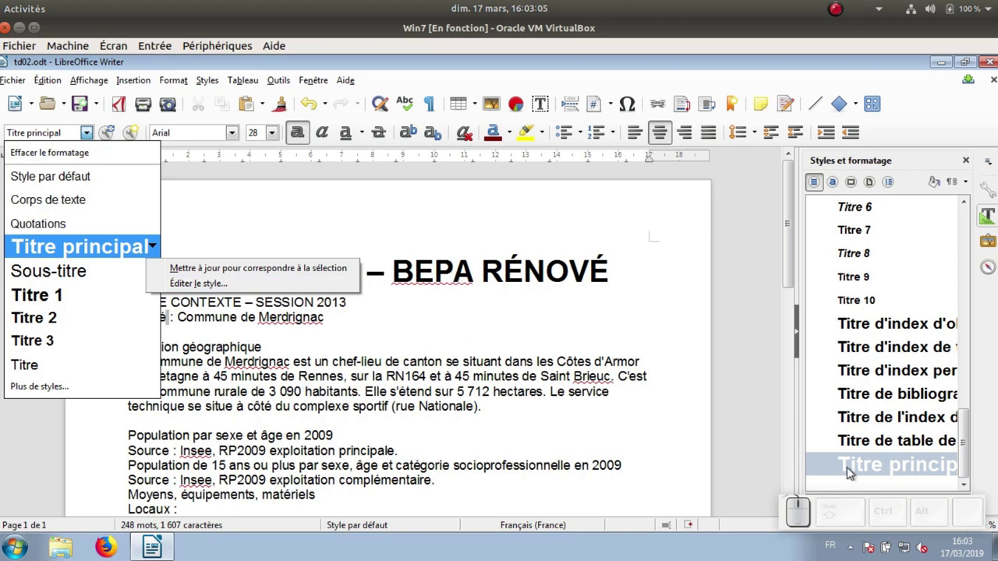
click(849, 465)
right_click(849, 465)
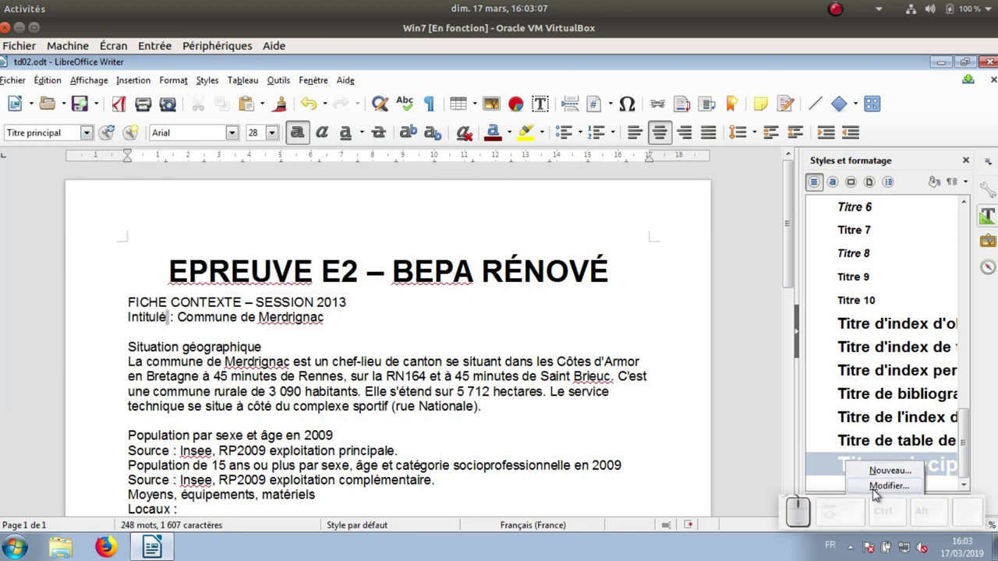
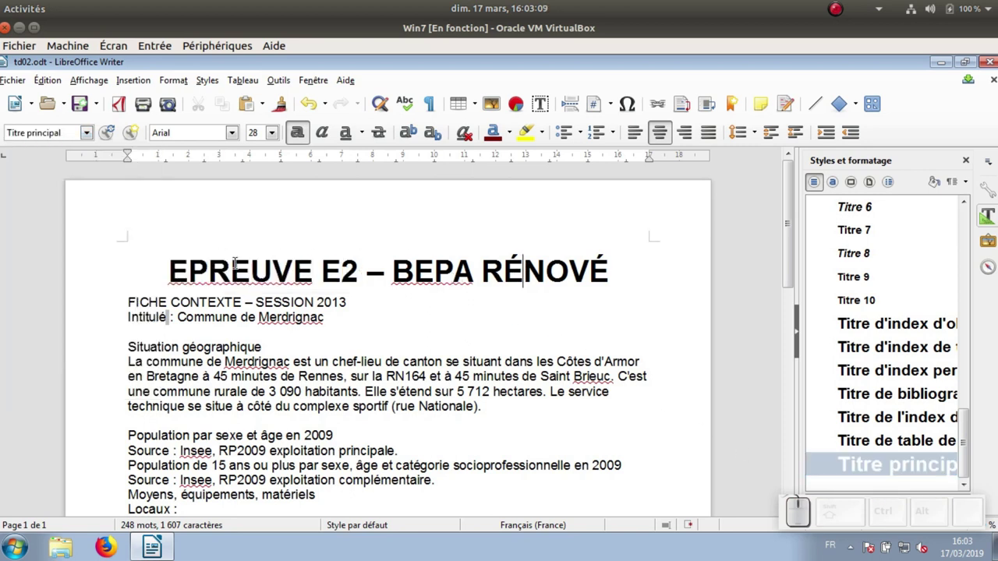
Edit the Titre principal style and give it a border on all four sides.
right_click(519, 275)
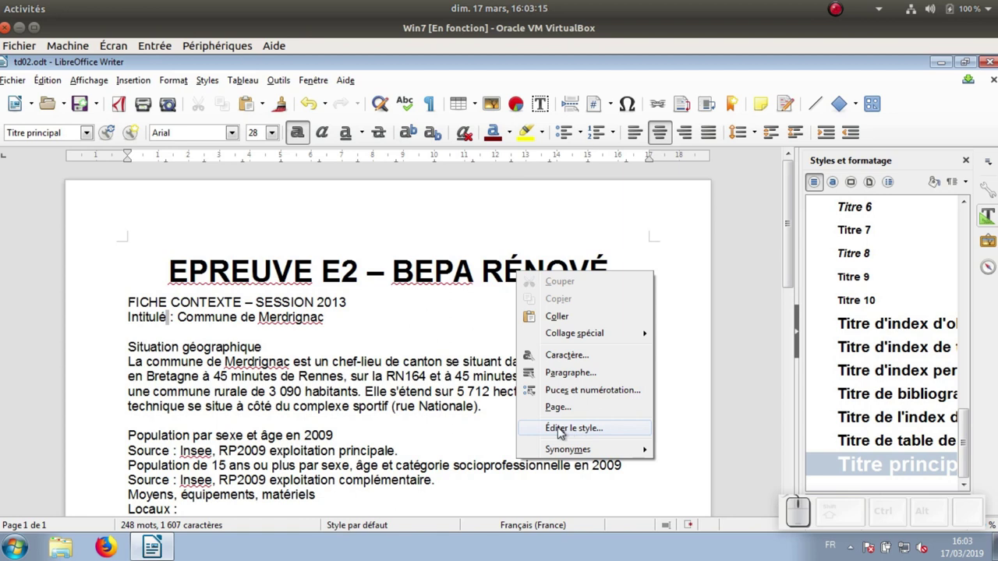
click(601, 431)
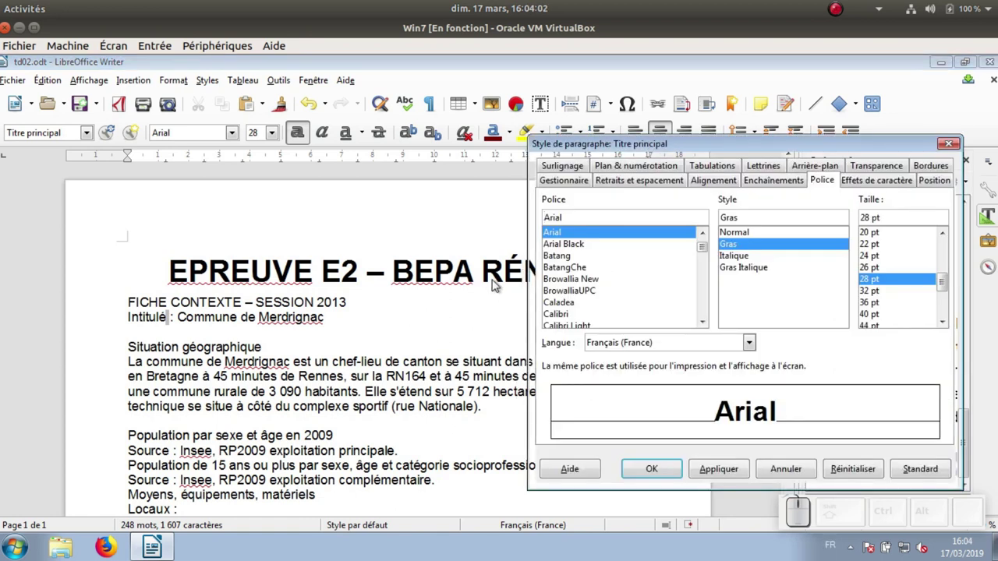
drag(761, 145, 608, 88)
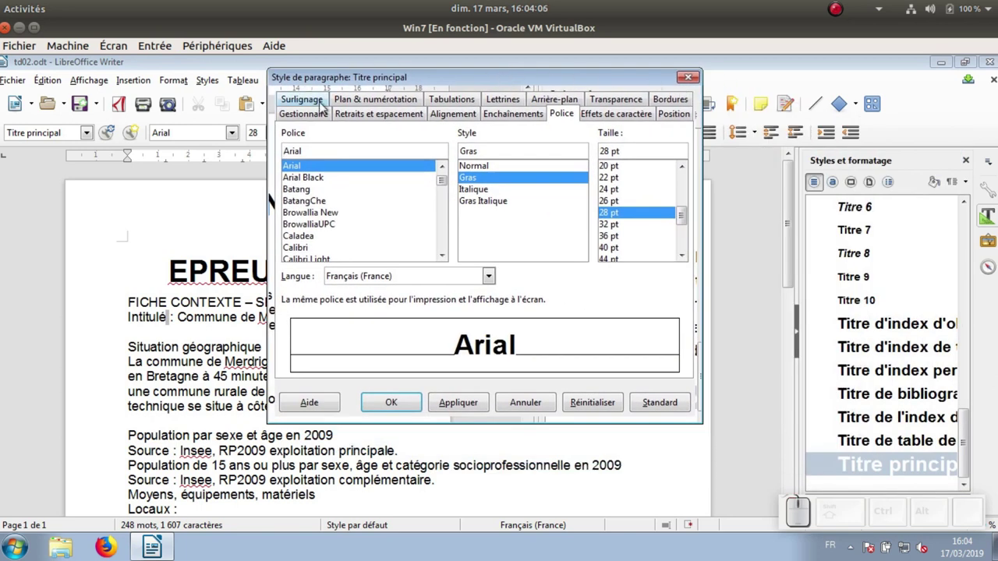
drag(469, 80, 403, 126)
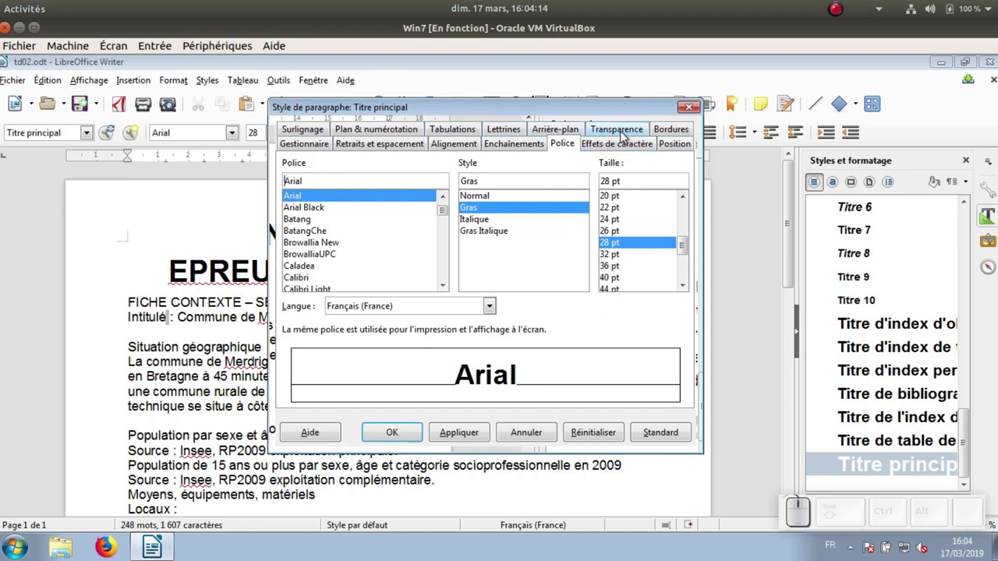
click(662, 130)
click(314, 194)
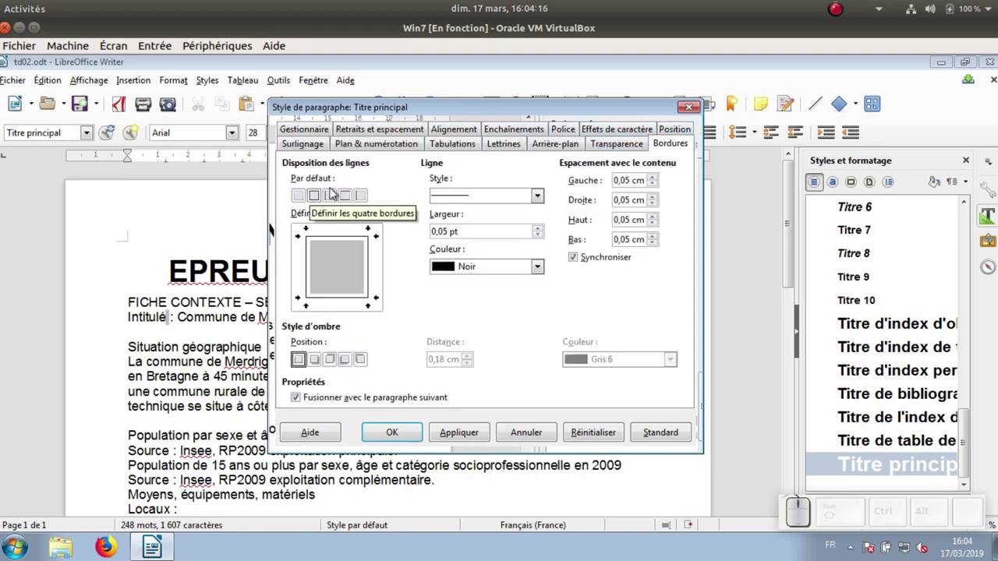
Set 3 cm left and right indents and 0.2 cm spacing above and below.
click(395, 133)
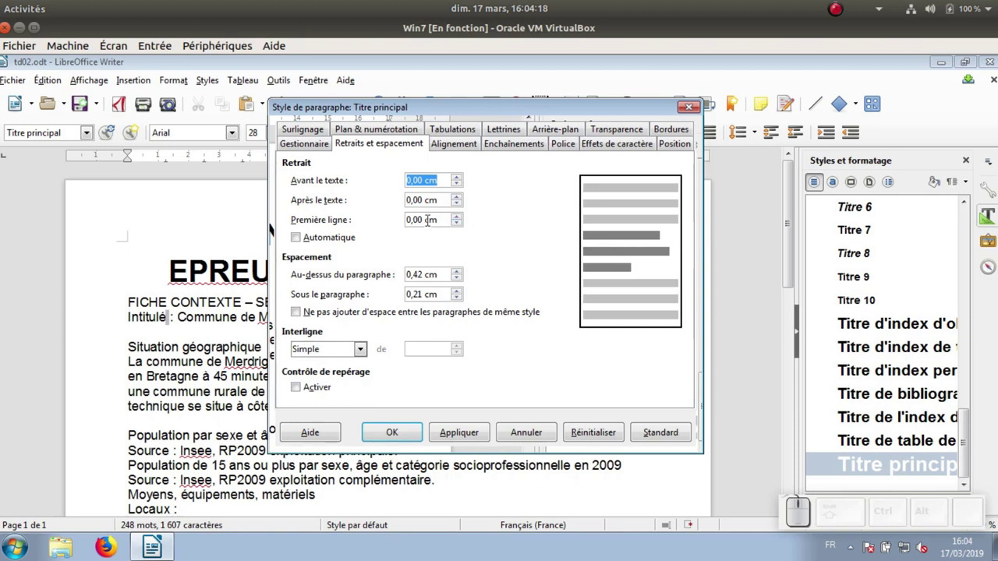
key(KP_3)
key(Tab)
key(KP_3)
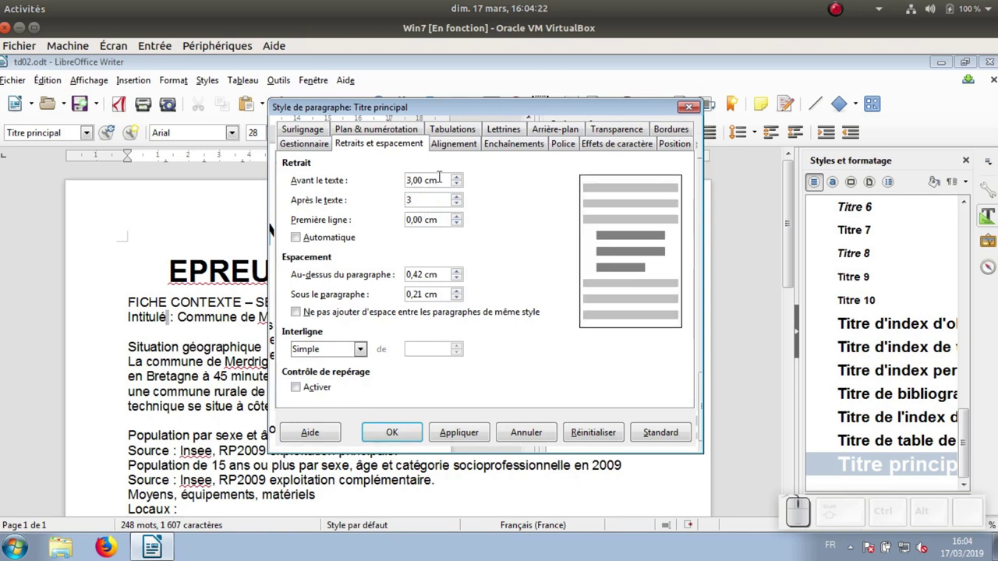
click(420, 272)
key(BackSpace)
click(423, 291)
key(BackSpace)
key(KP_2)
key(Delete)
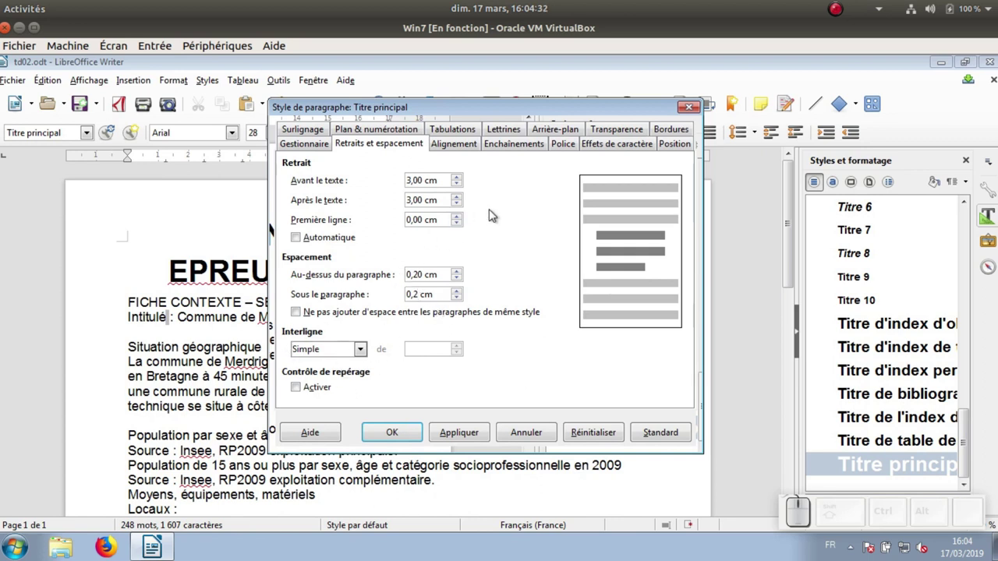
Keep it centred, set the font size to 18 pt, apply and accept the style.
click(463, 144)
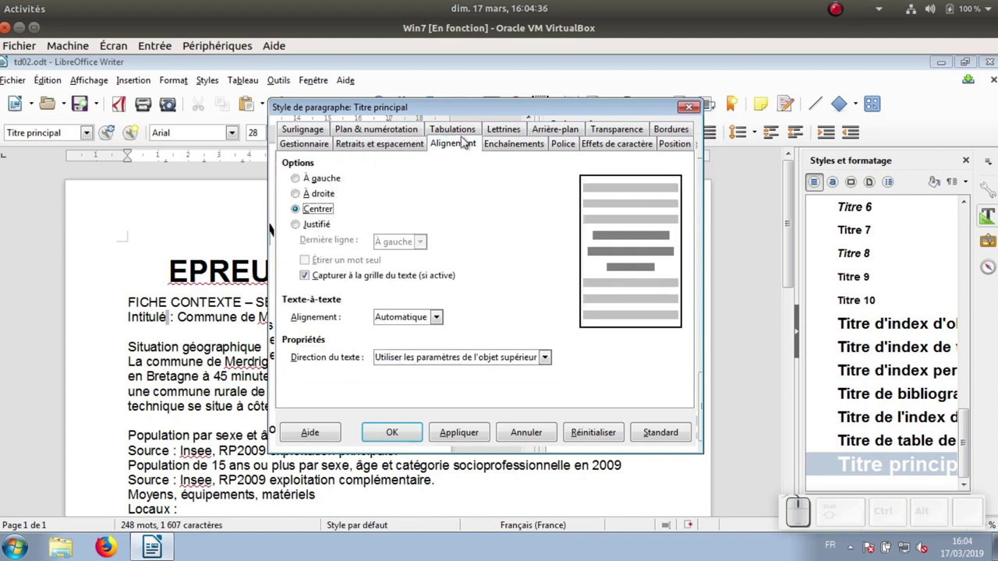
click(565, 145)
drag(687, 251, 649, 253)
click(647, 259)
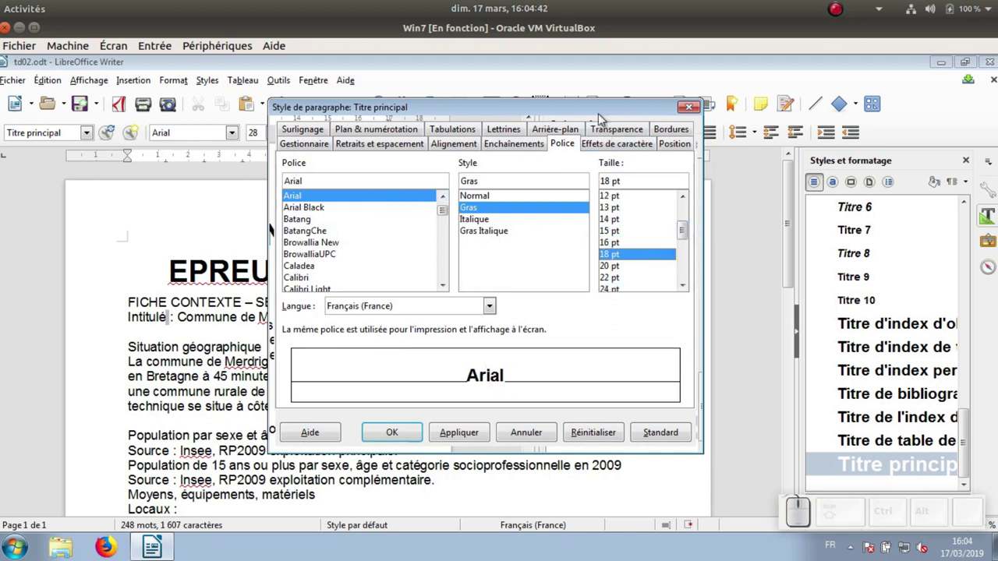
drag(600, 111, 800, 391)
click(758, 423)
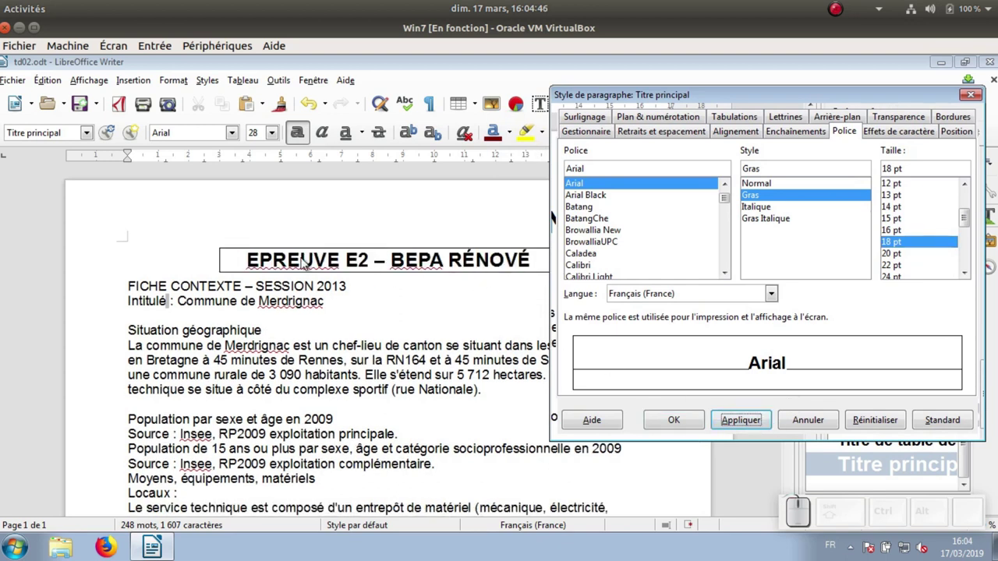
click(666, 426)
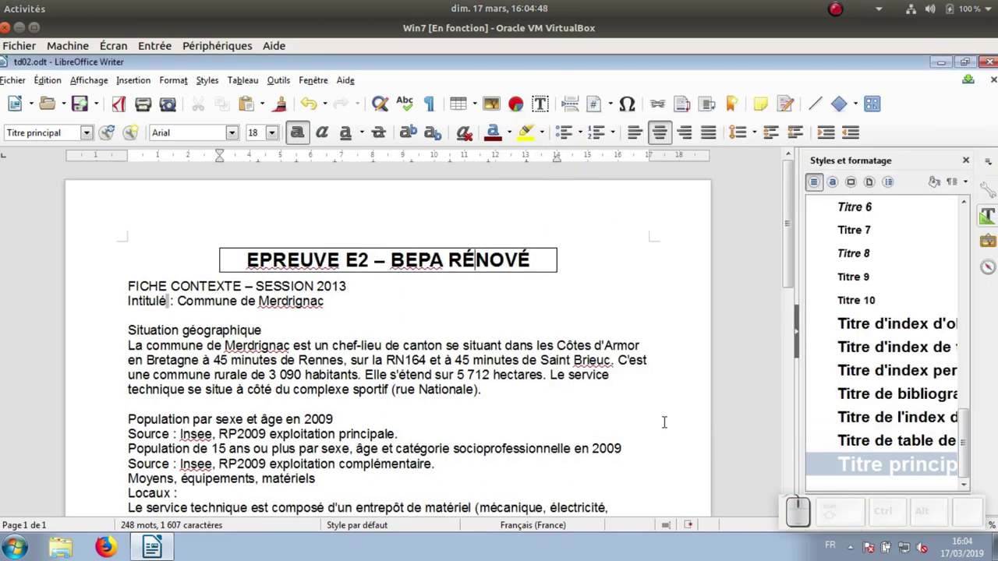
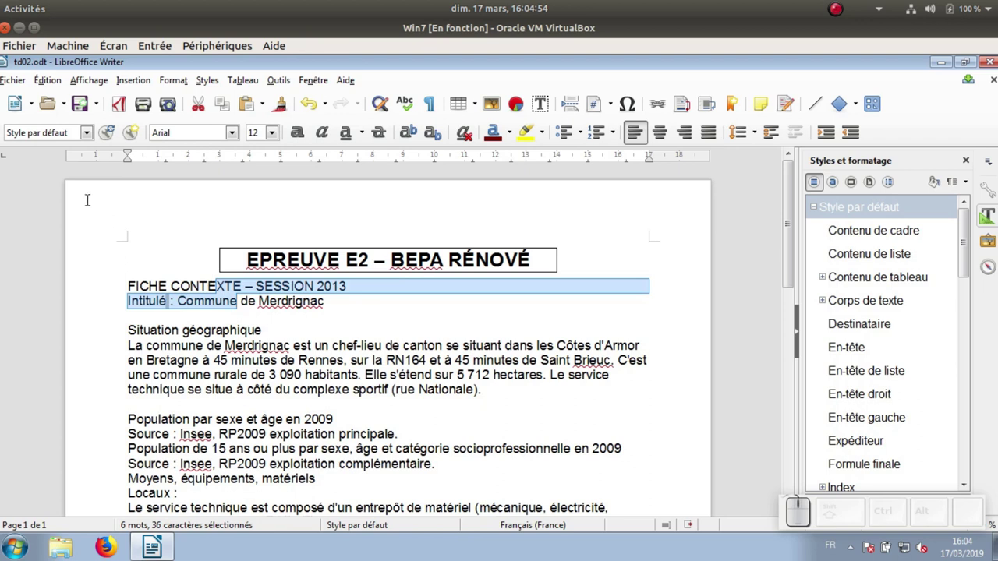
Apply Sous-titre to the FICHE CONTEXTE and Intitulé lines.
click(86, 137)
click(71, 276)
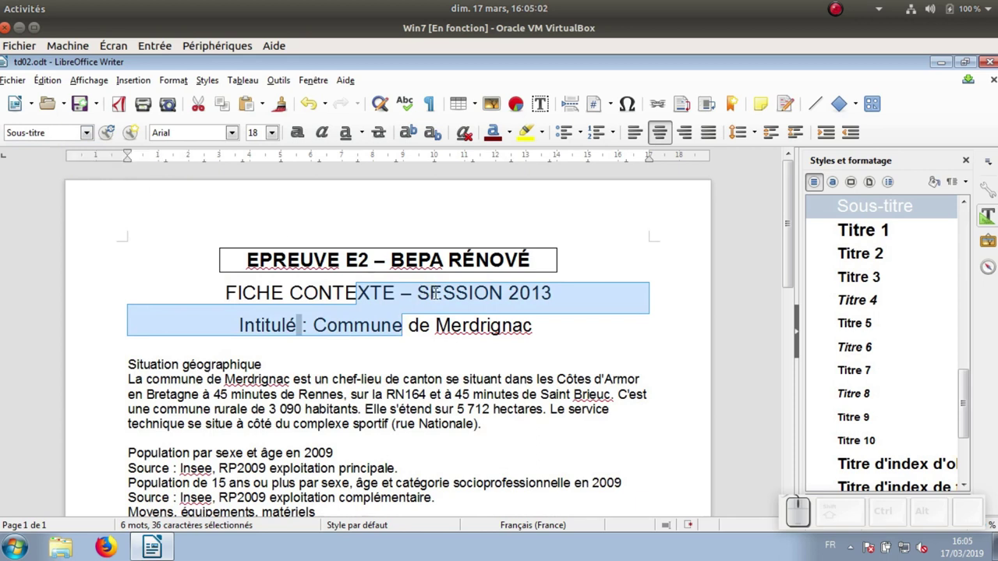
Edit Sous-titre: Gras Italique at 12 pt with centred alignment.
right_click(438, 298)
click(517, 456)
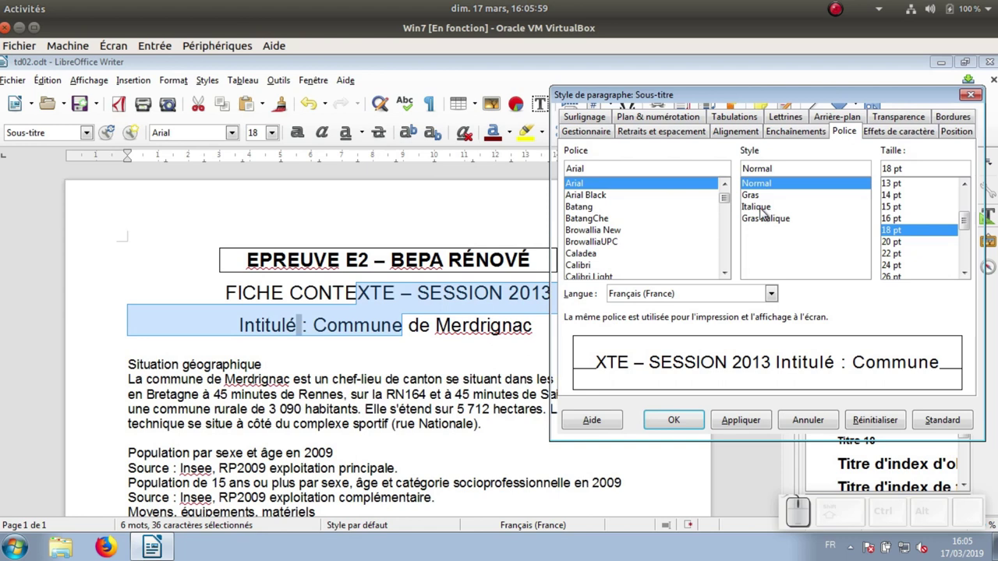
click(765, 222)
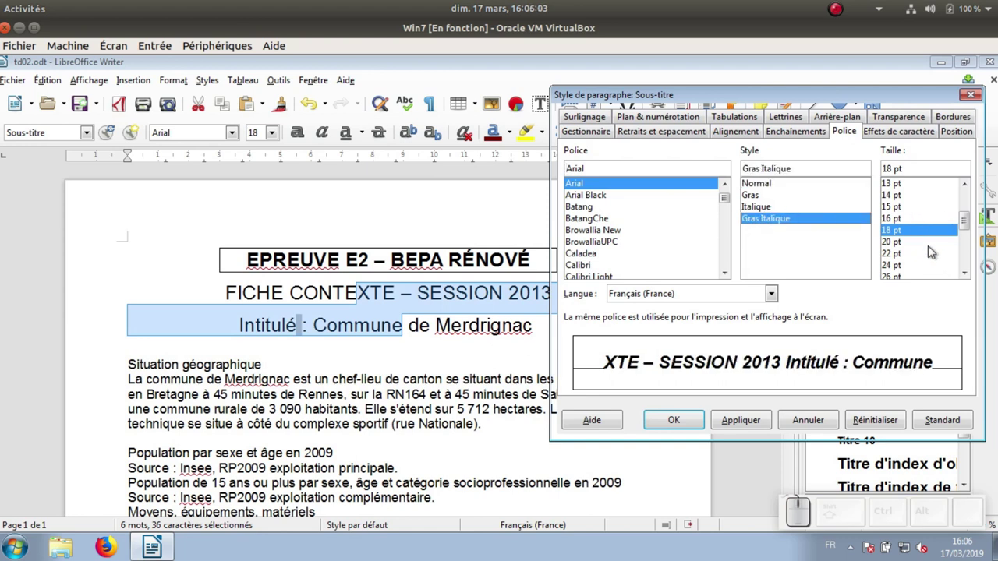
click(968, 224)
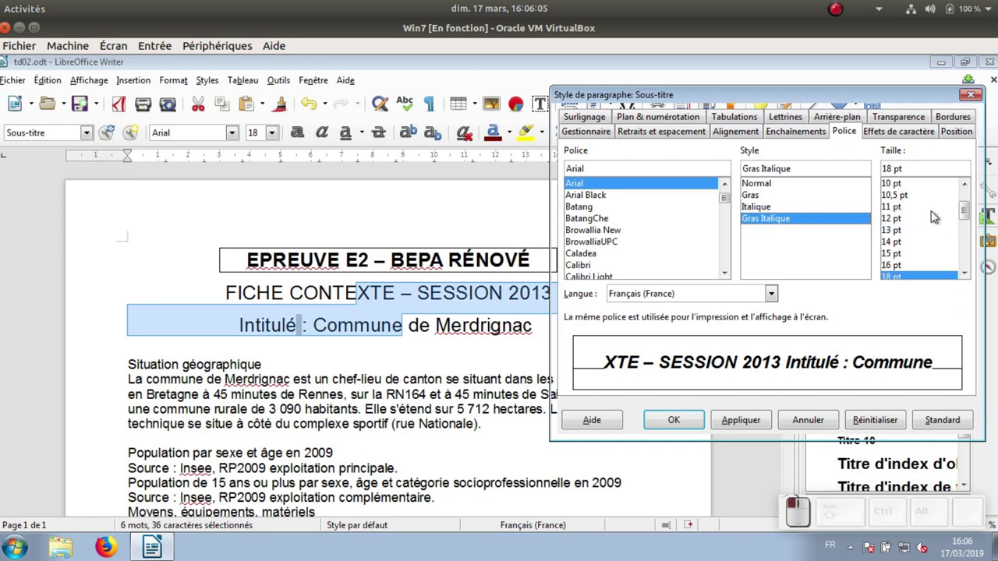
click(910, 223)
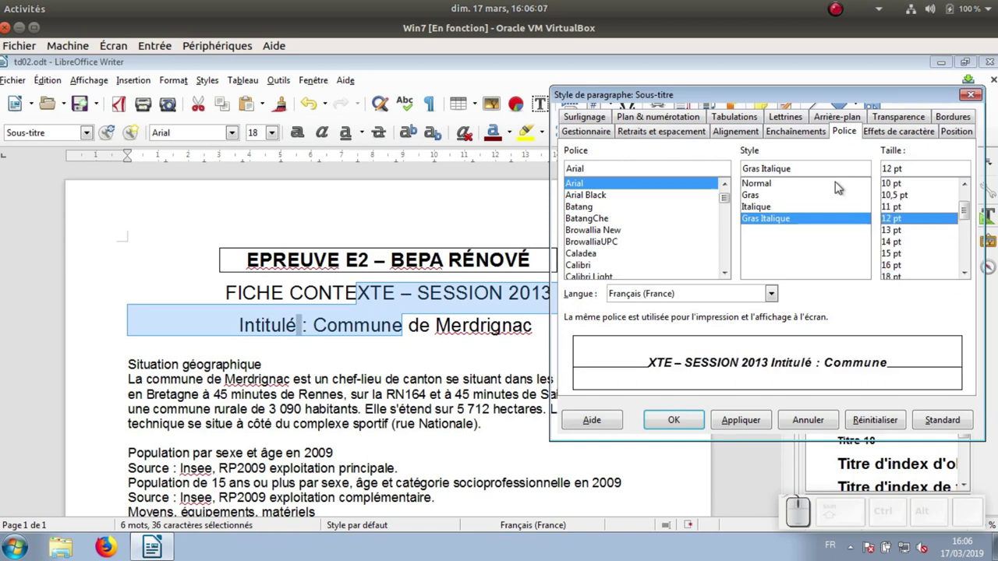
click(790, 137)
click(740, 138)
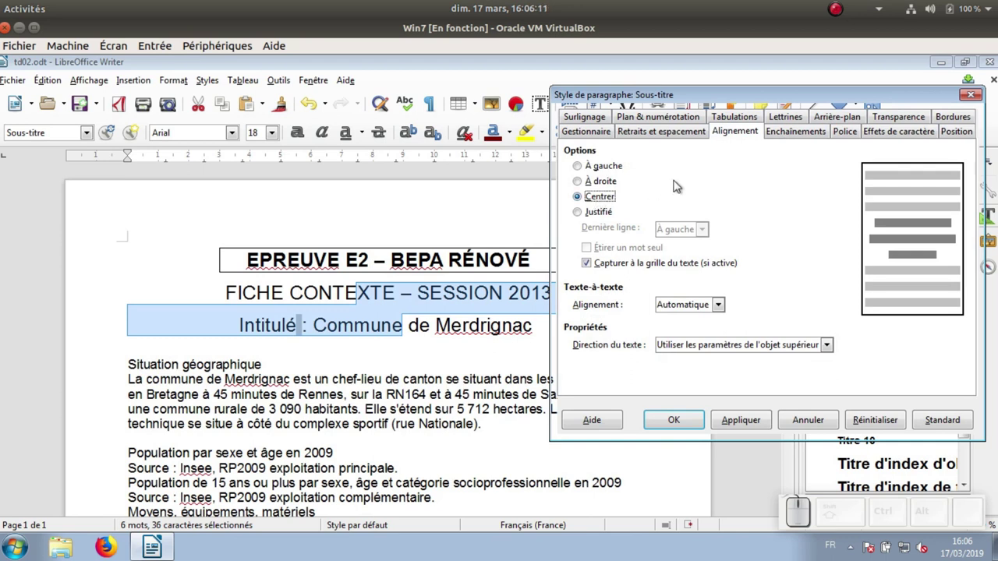
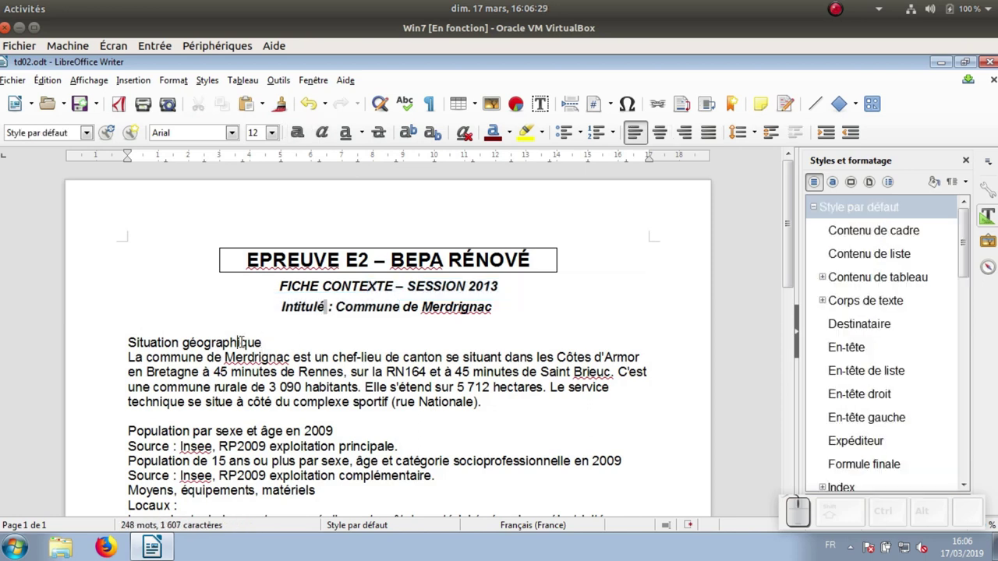
Apply Titre 1 to Situation géographique and centre the style's alignment.
click(92, 139)
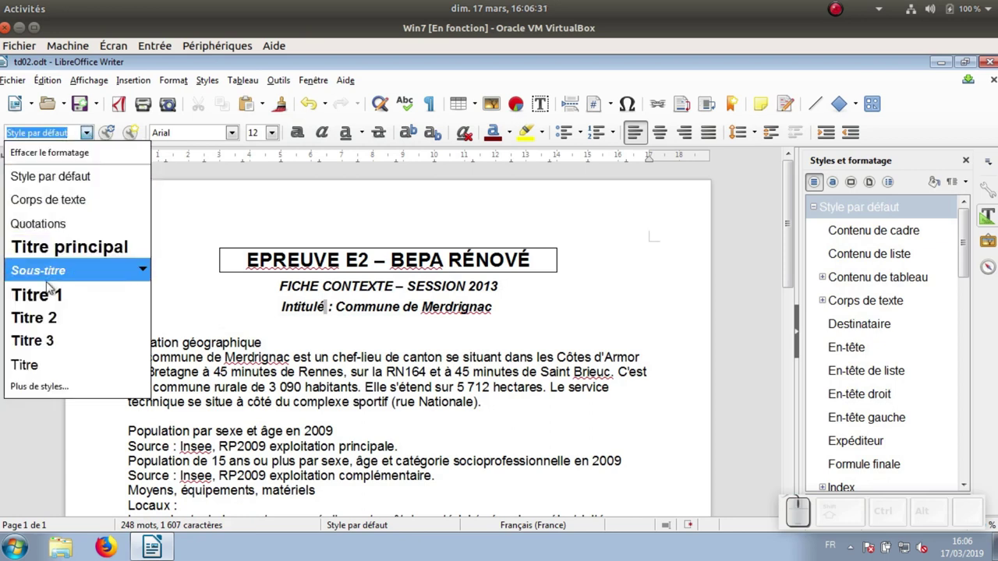
click(53, 298)
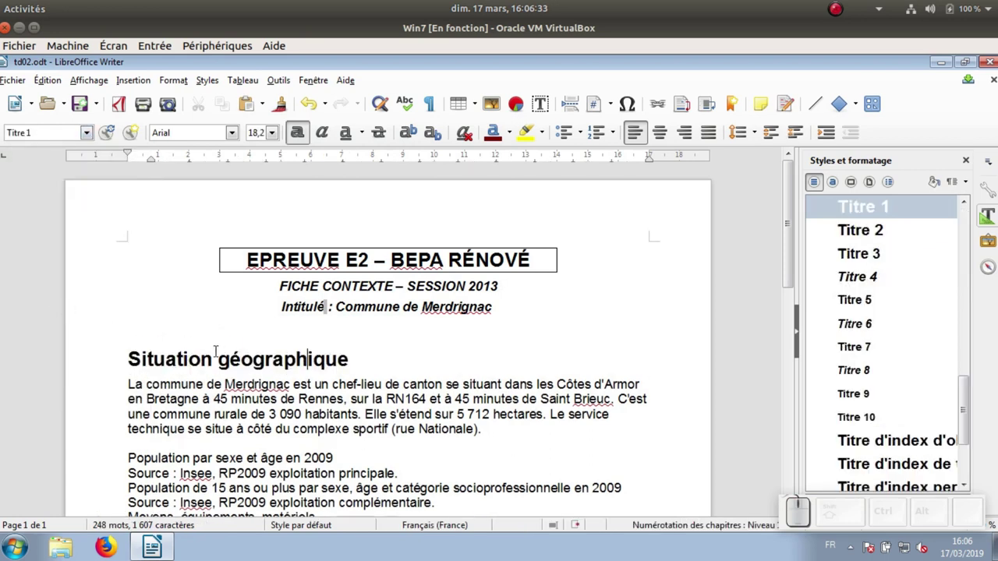
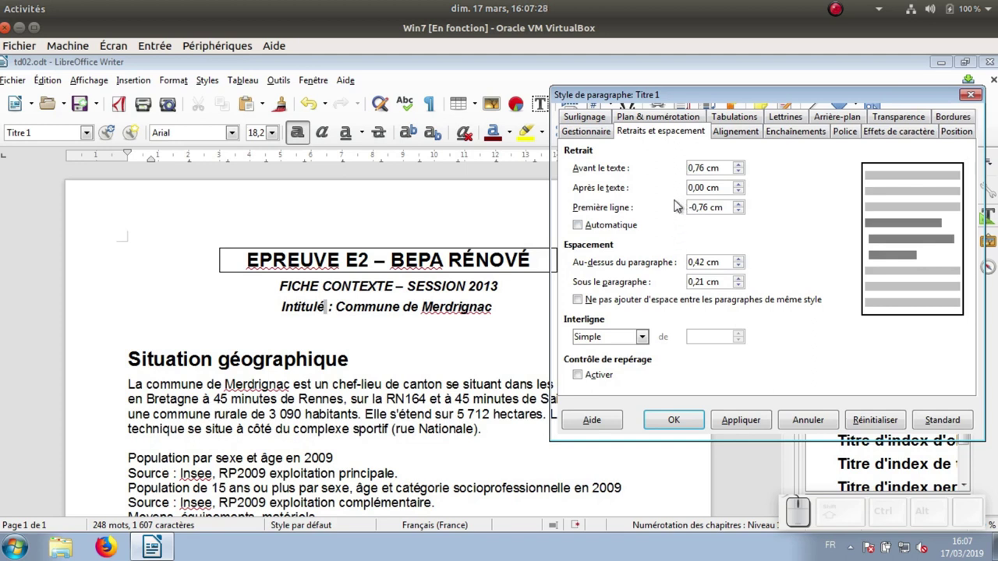
click(742, 134)
click(613, 199)
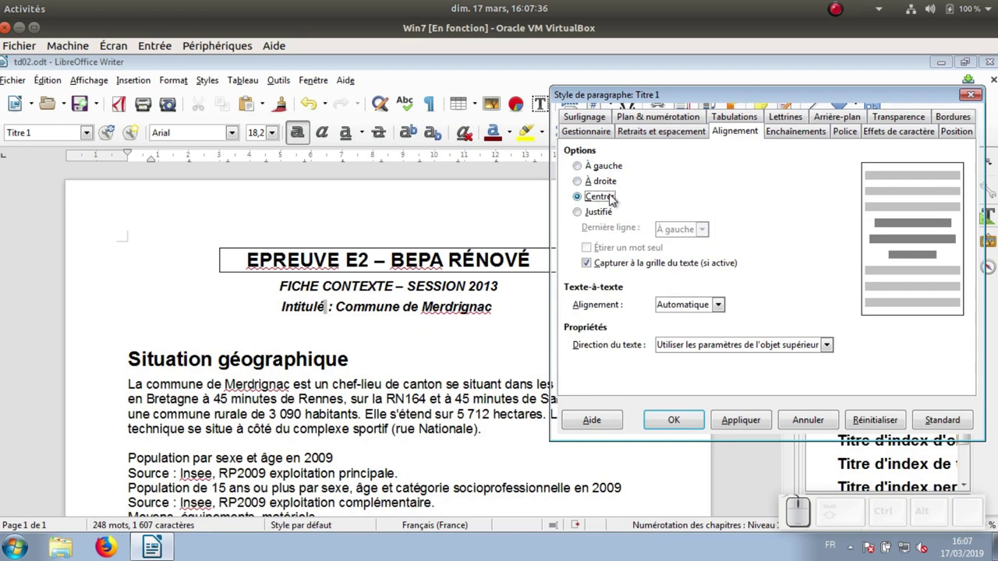
Set the Titre 1 font size to 14 pt.
click(853, 137)
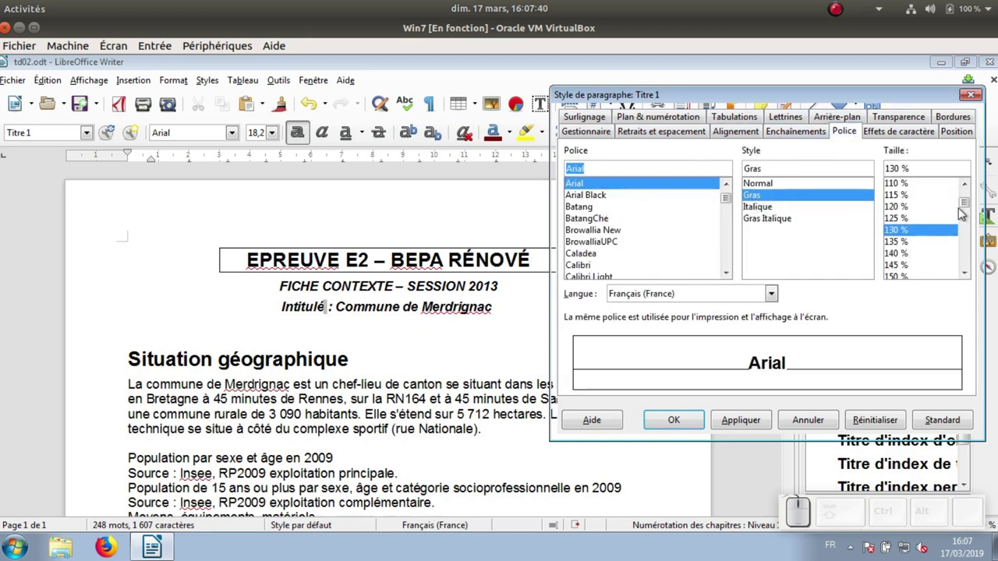
click(916, 165)
key(KP_1)
key(KP_4)
key(p)
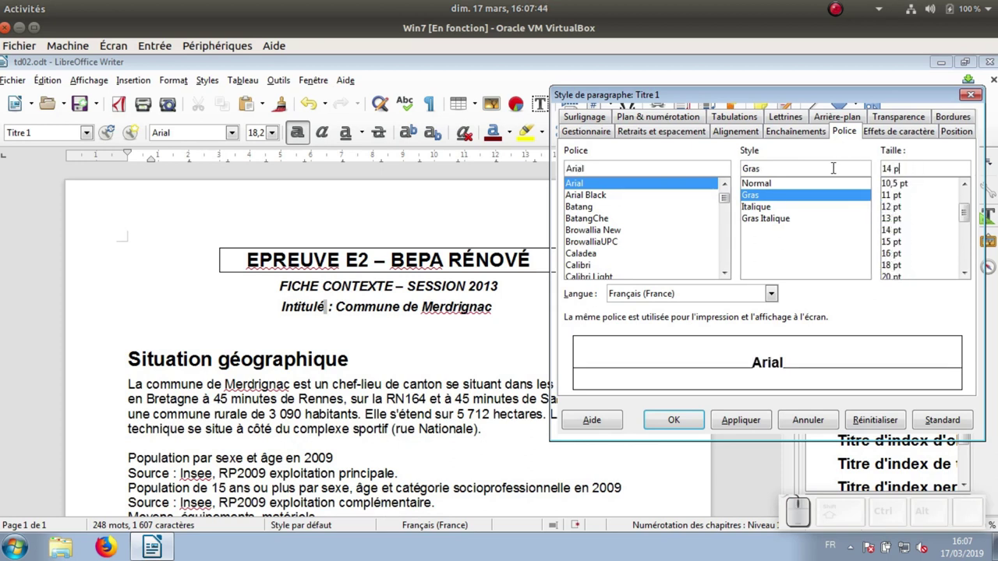
key(t)
click(890, 234)
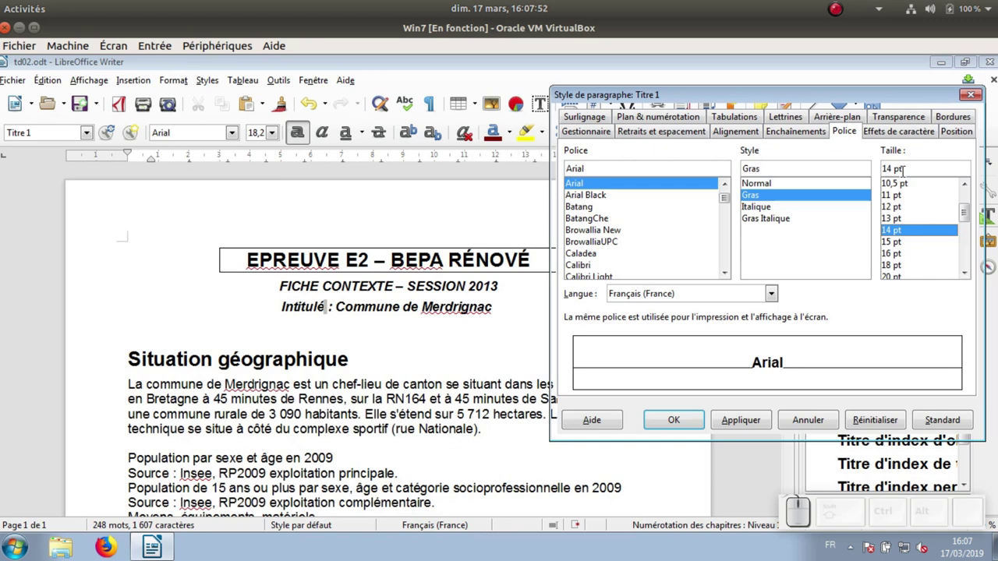
Make the Titre 1 text white (Blanc) in small capitals.
click(873, 136)
click(670, 172)
click(631, 209)
click(673, 206)
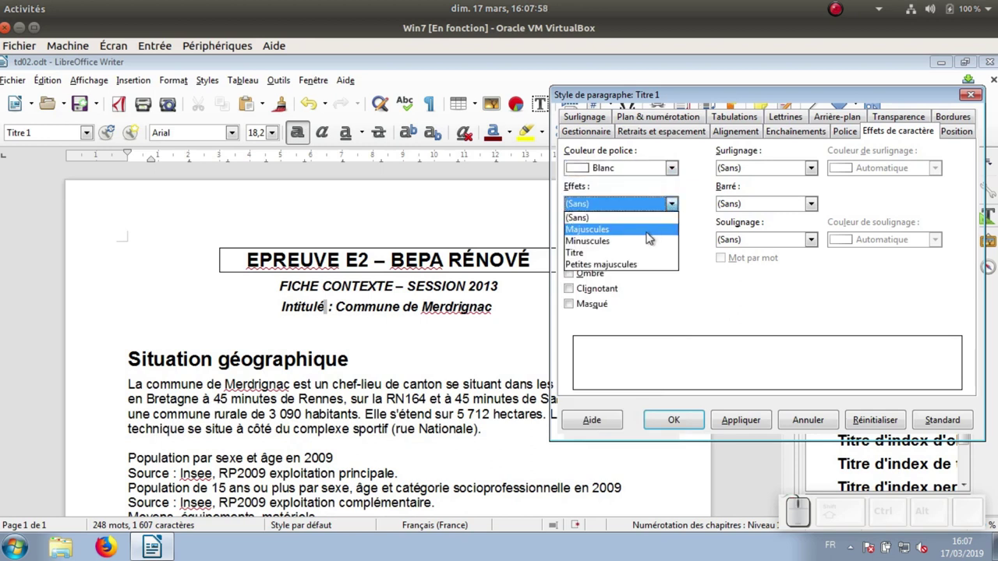
click(648, 267)
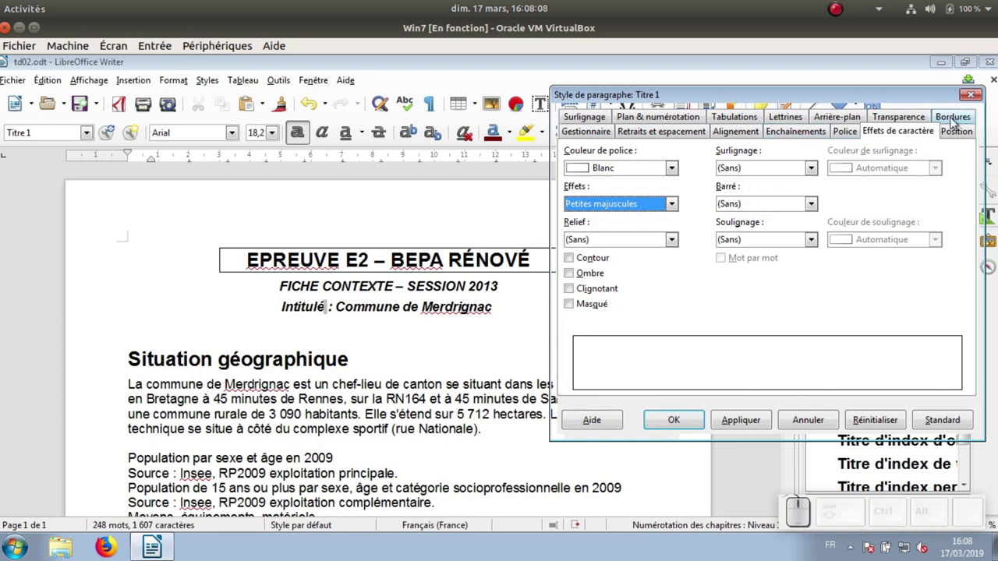
Add a border and a Gris 4 background, then apply and confirm the style.
click(953, 123)
click(602, 185)
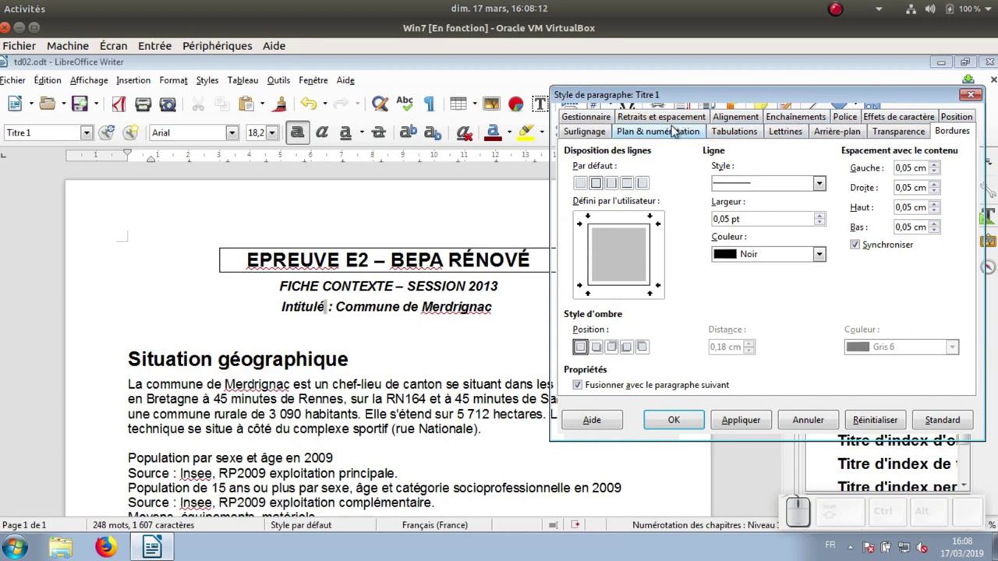
click(839, 135)
click(696, 177)
click(664, 203)
drag(738, 312, 650, 245)
click(635, 247)
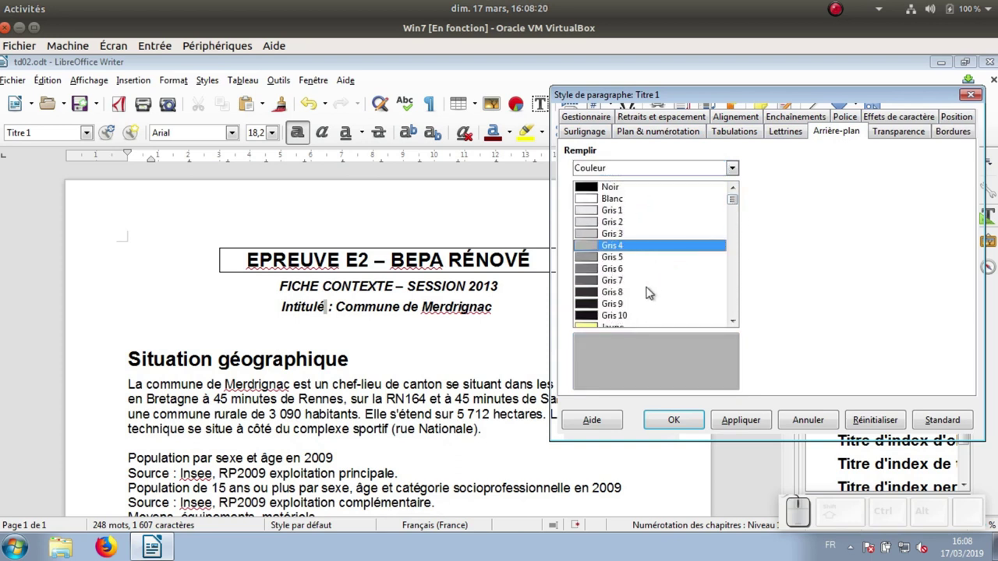
click(738, 421)
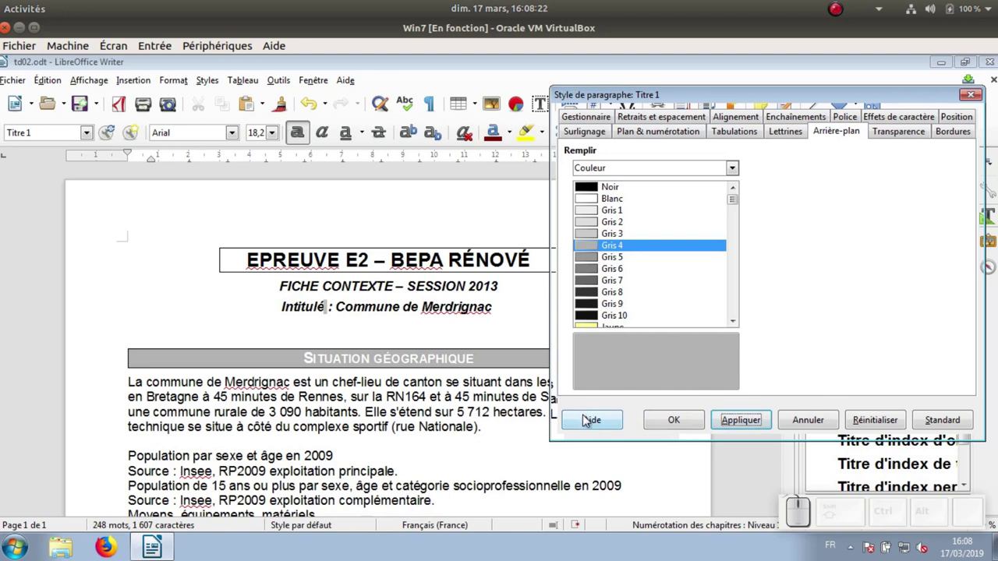
click(670, 424)
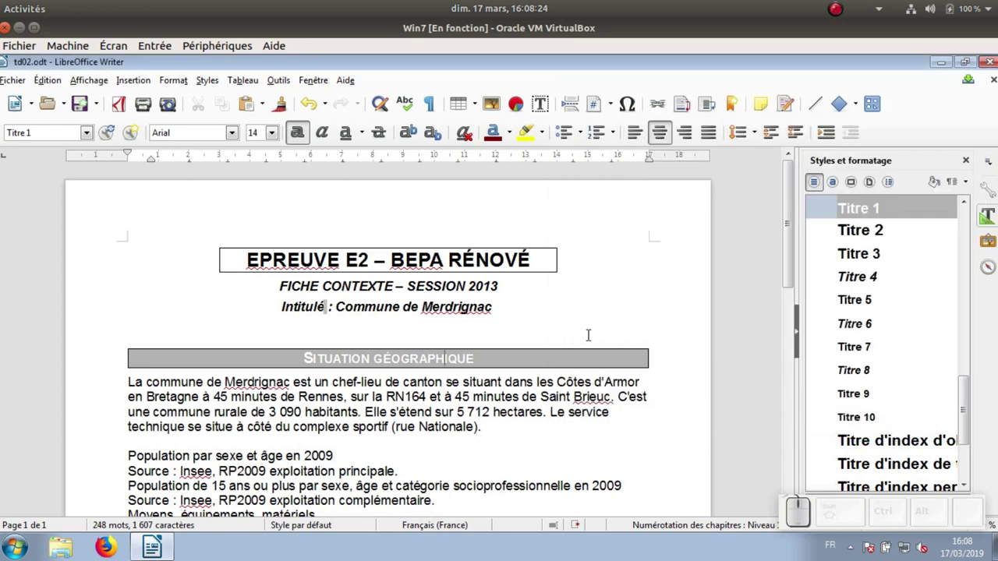
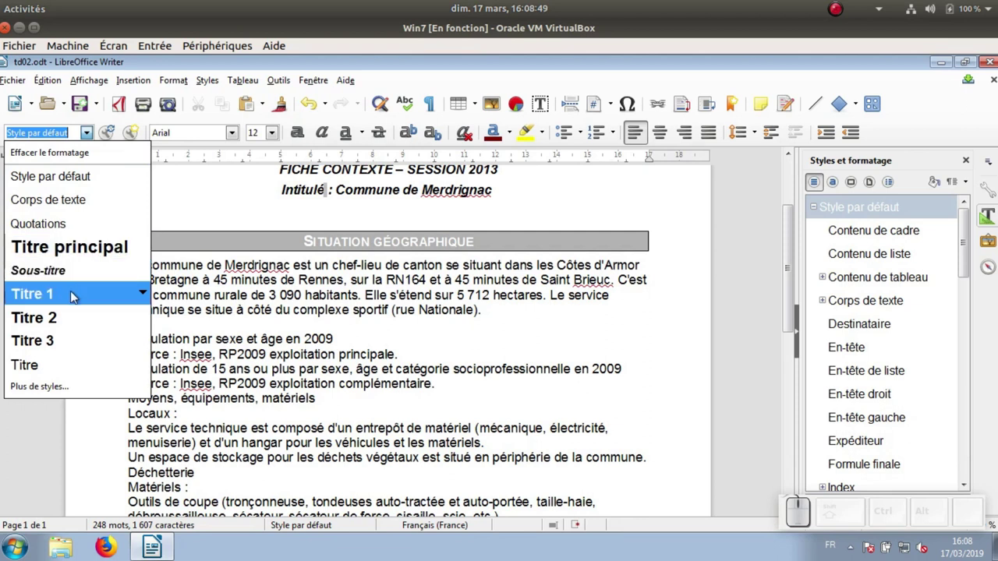
Apply Titre 1 to Moyens, équipements, matériels.
click(73, 295)
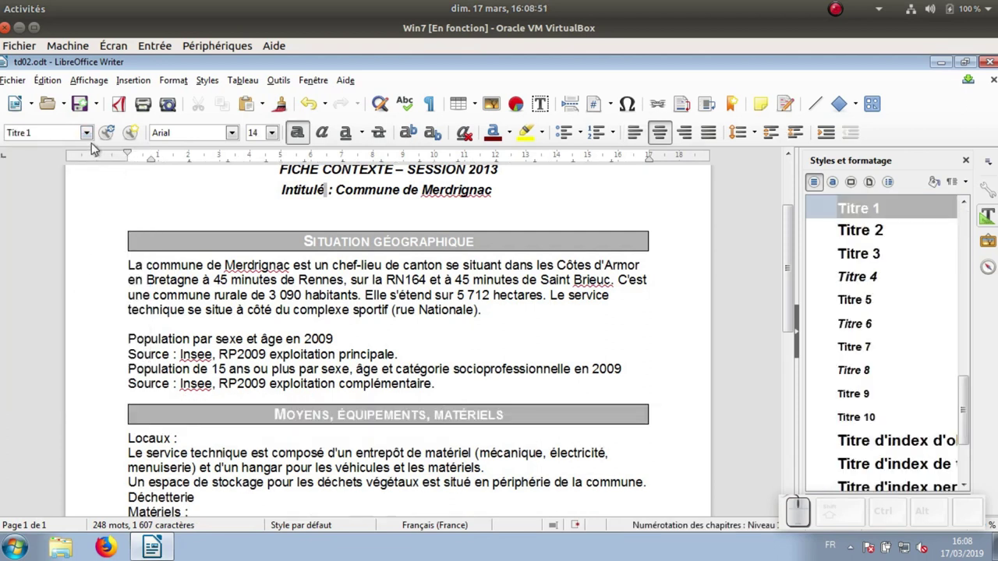
click(92, 139)
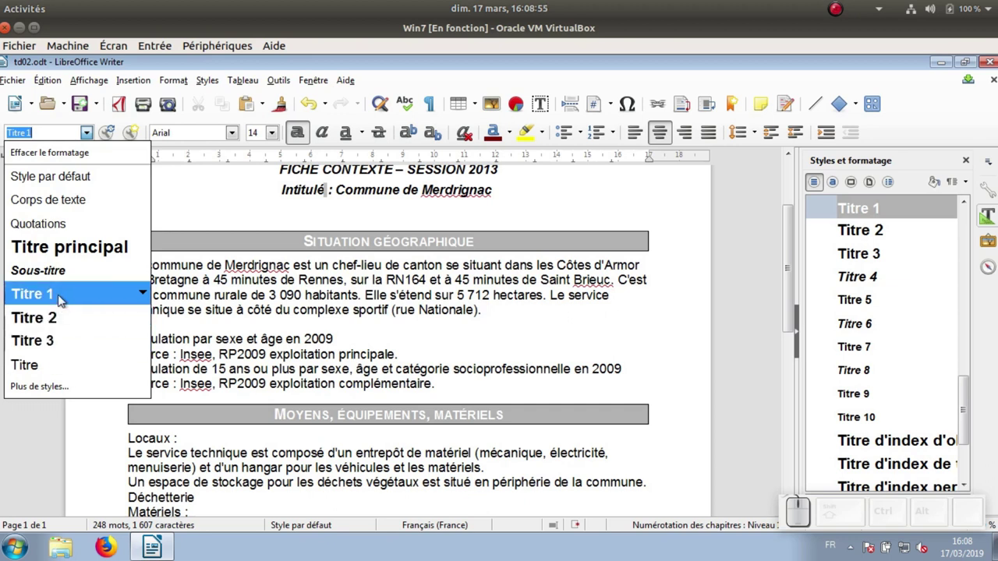
click(403, 317)
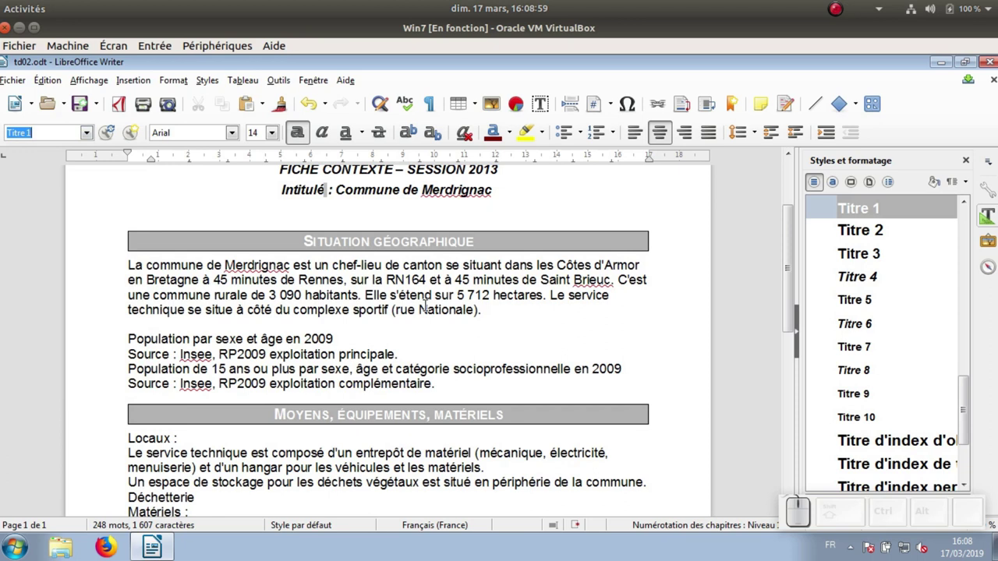
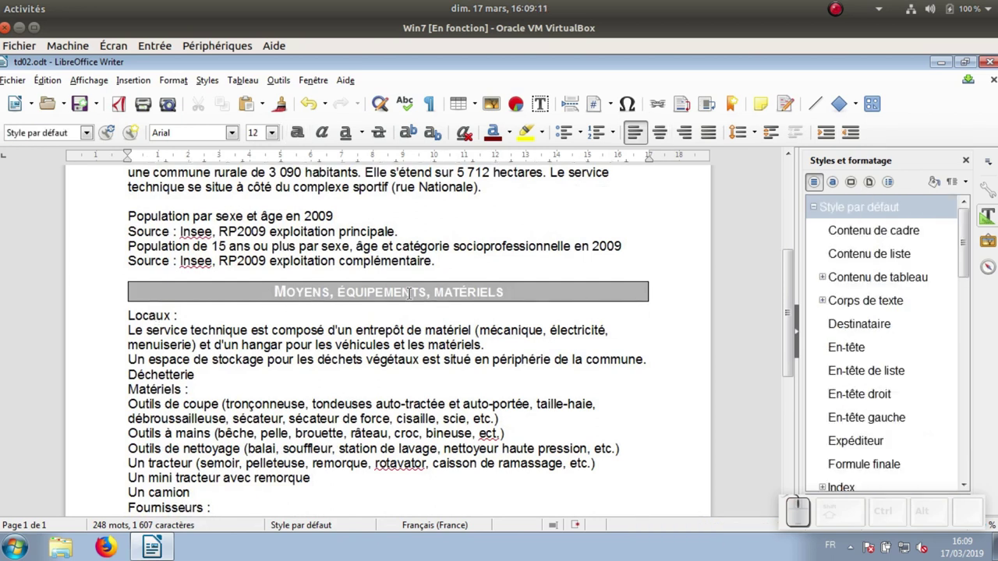
Apply Titre 2 to Locaux and bring up the Titre 2 style settings.
click(90, 138)
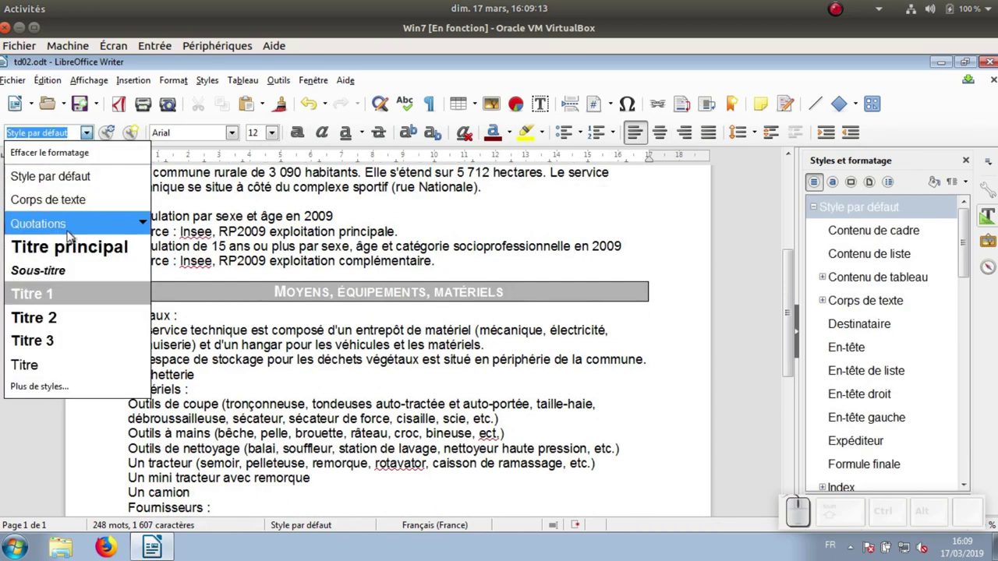
click(52, 314)
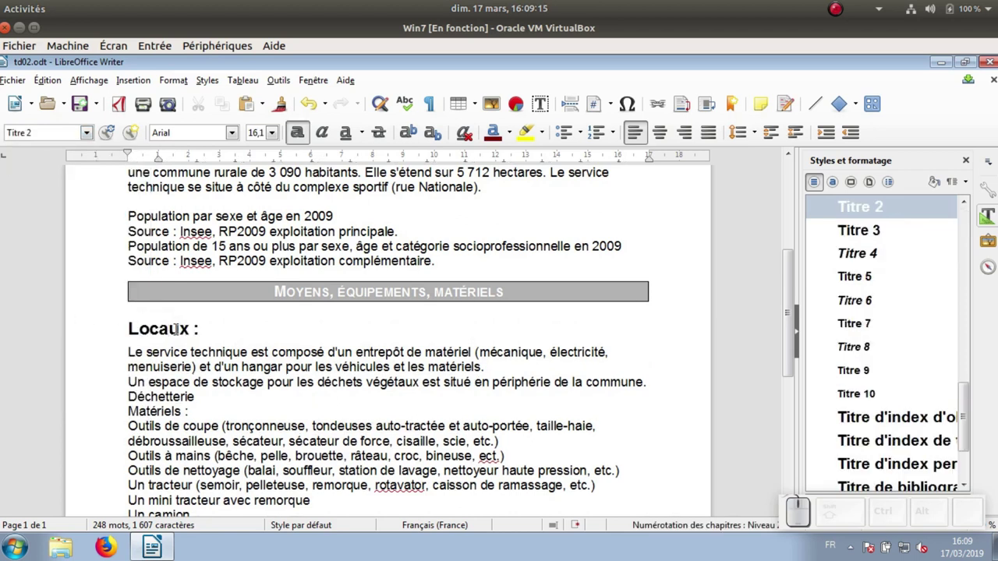
right_click(173, 325)
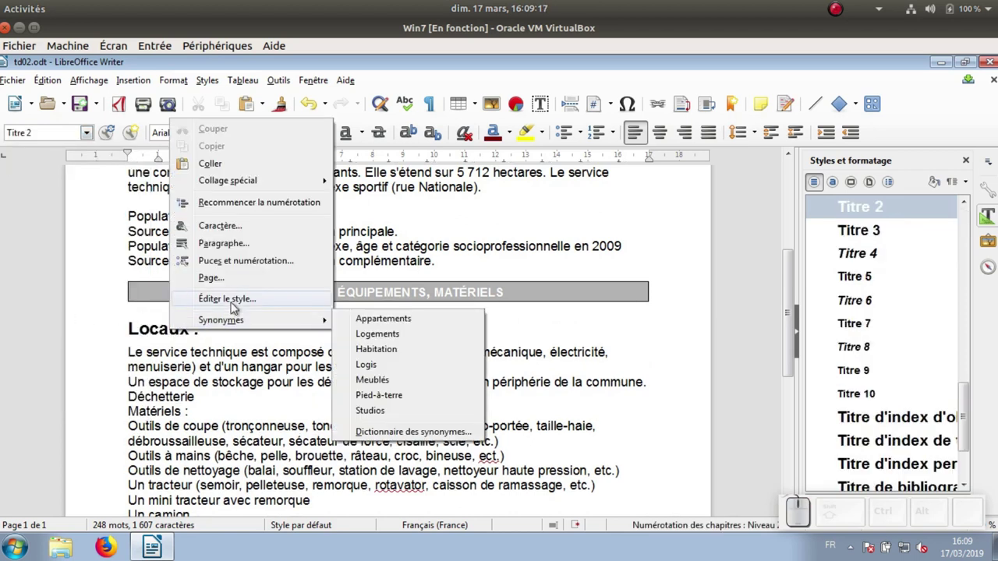
click(235, 304)
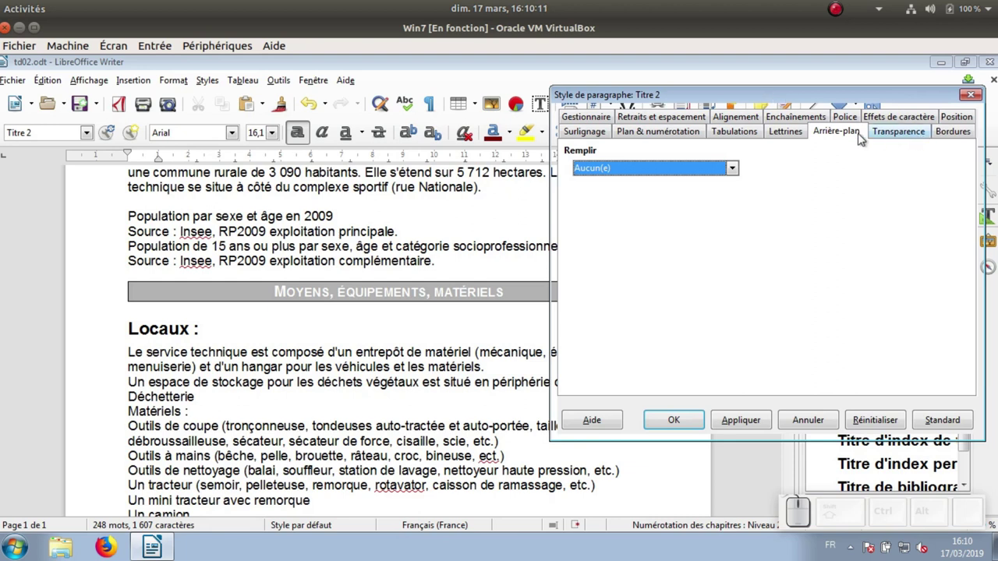
Set the Titre 2 font to Gras Italique 14 pt.
click(853, 118)
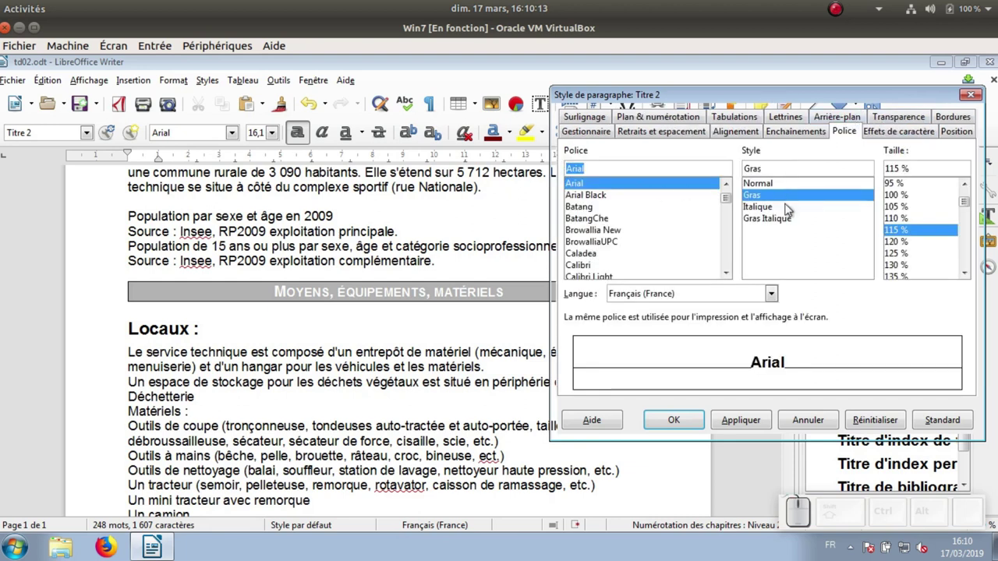
click(778, 221)
drag(915, 167, 881, 172)
key(KP_1)
key(KP_4)
key(space)
key(p)
key(t)
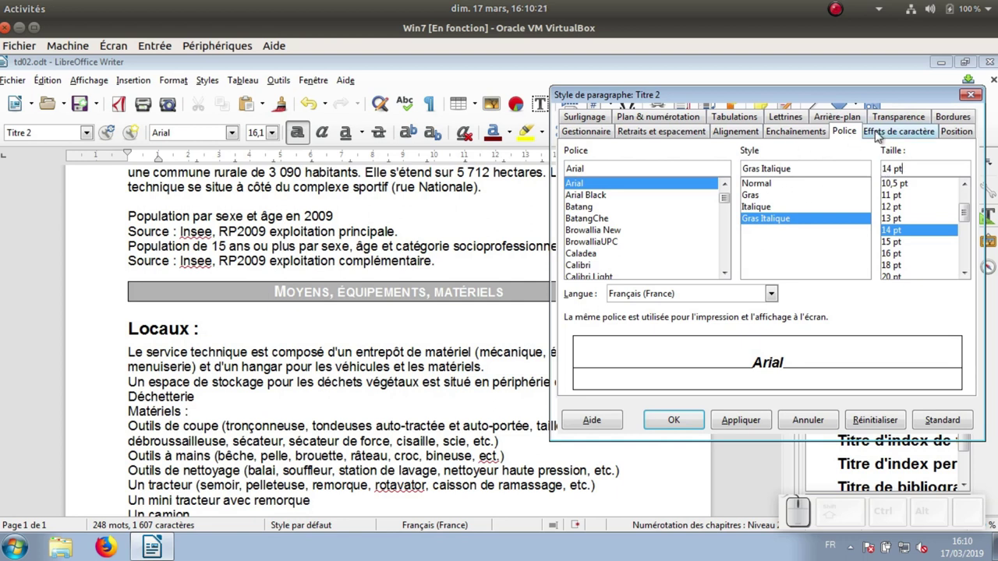
Colour the Titre 2 text Gris 4.
click(890, 132)
click(676, 177)
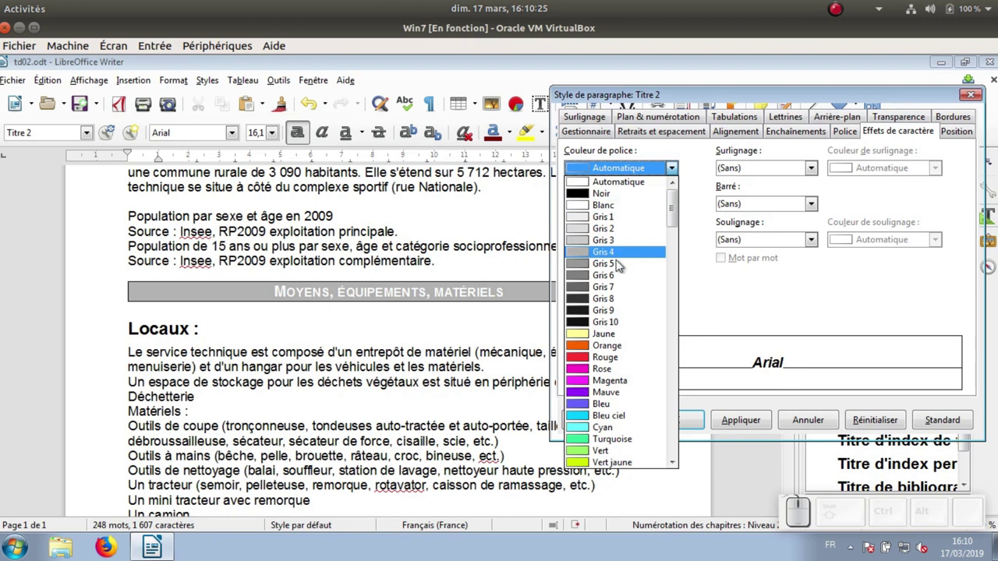
click(621, 260)
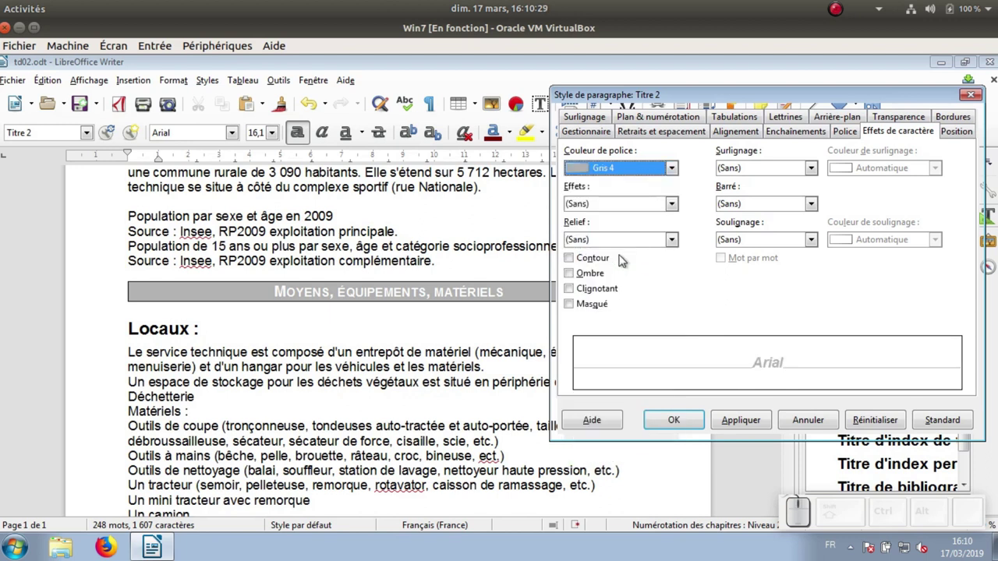
Reduce the Avant le texte indent to 0.5 cm, apply and confirm.
click(655, 137)
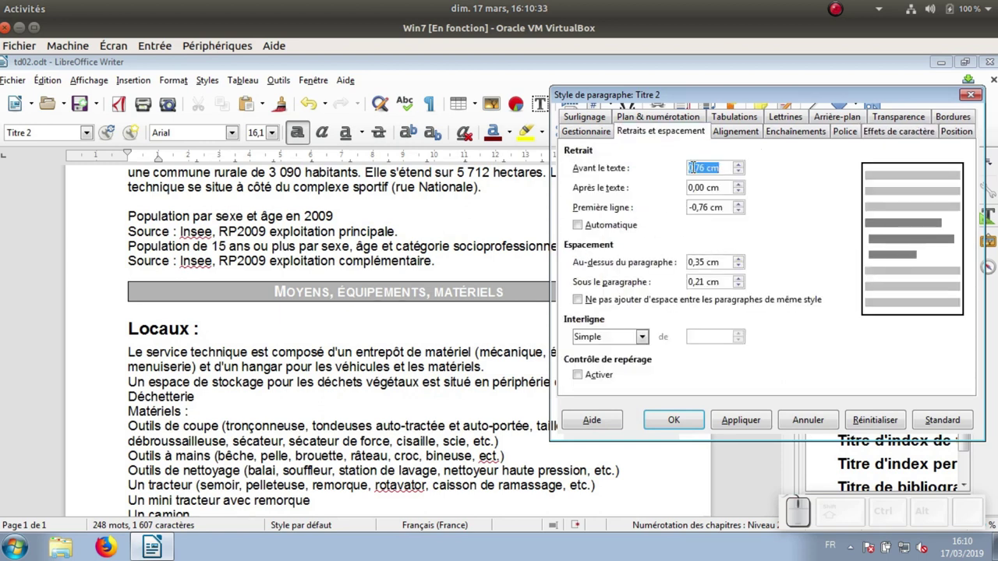
key(KP_0)
key(,)
key(KP_5)
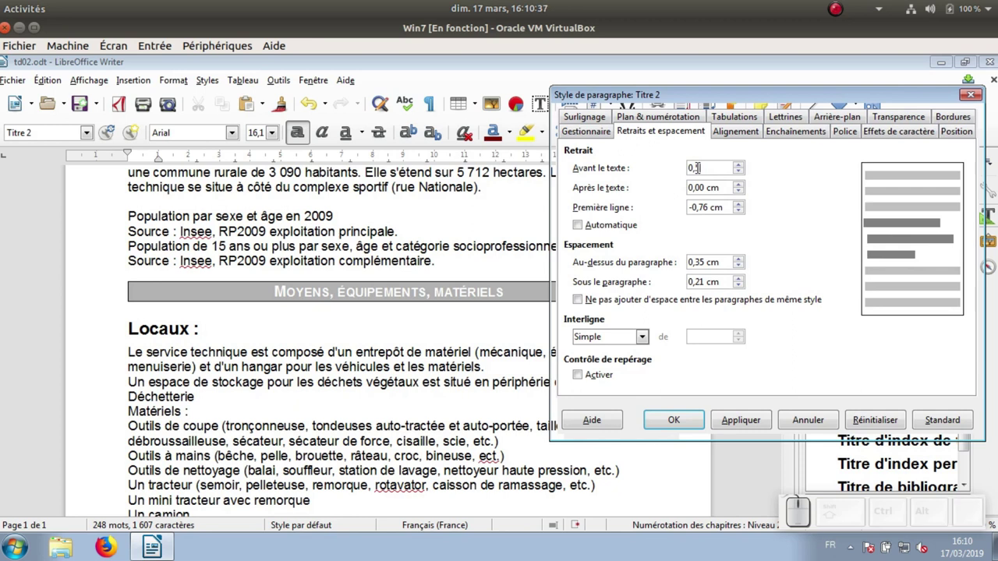
click(713, 205)
key(KP_0)
click(722, 187)
click(754, 423)
click(680, 423)
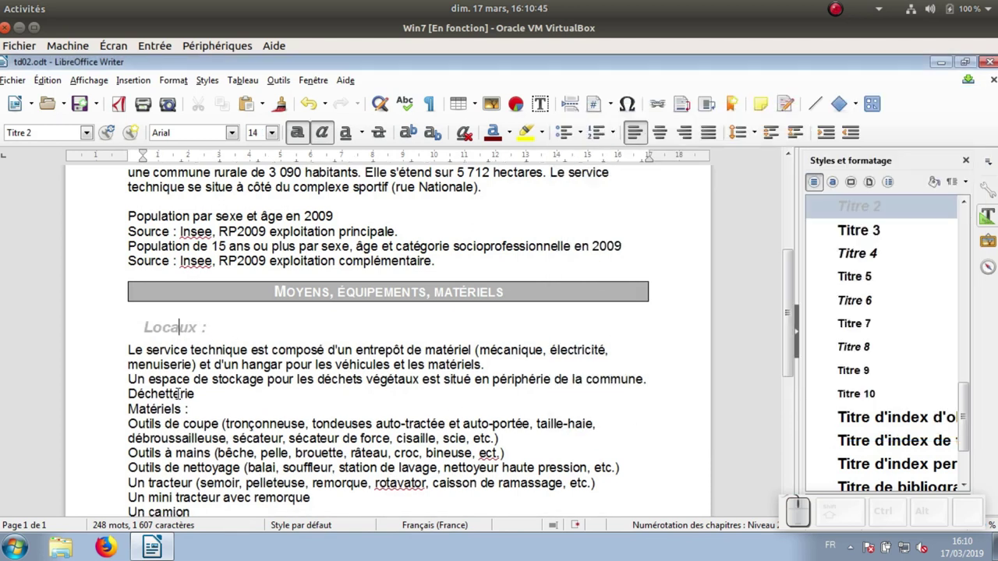
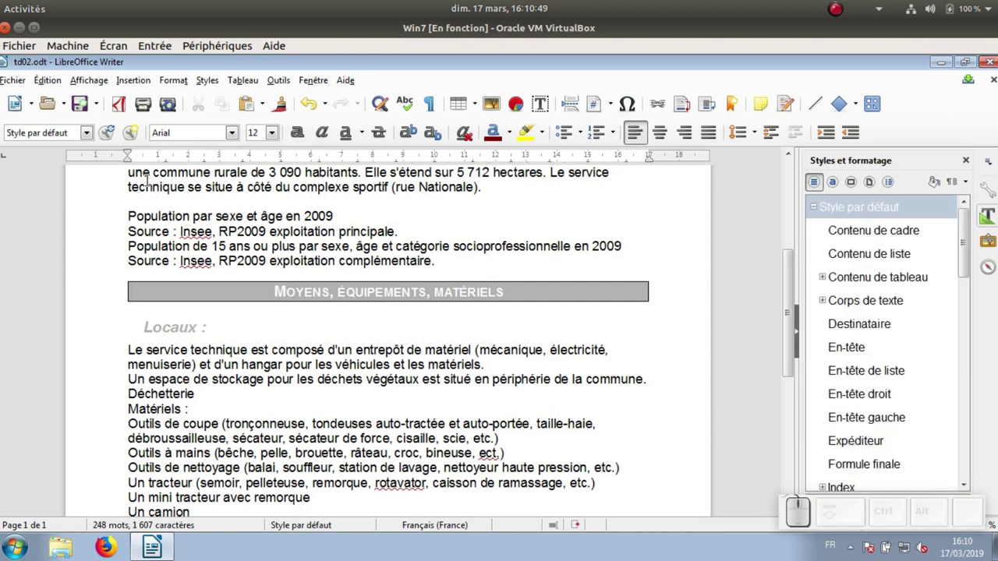
Apply Titre 2 to Matériels, Fournisseurs and Organisation, main d'œuvre.
click(86, 136)
click(42, 320)
scroll(down, 3)
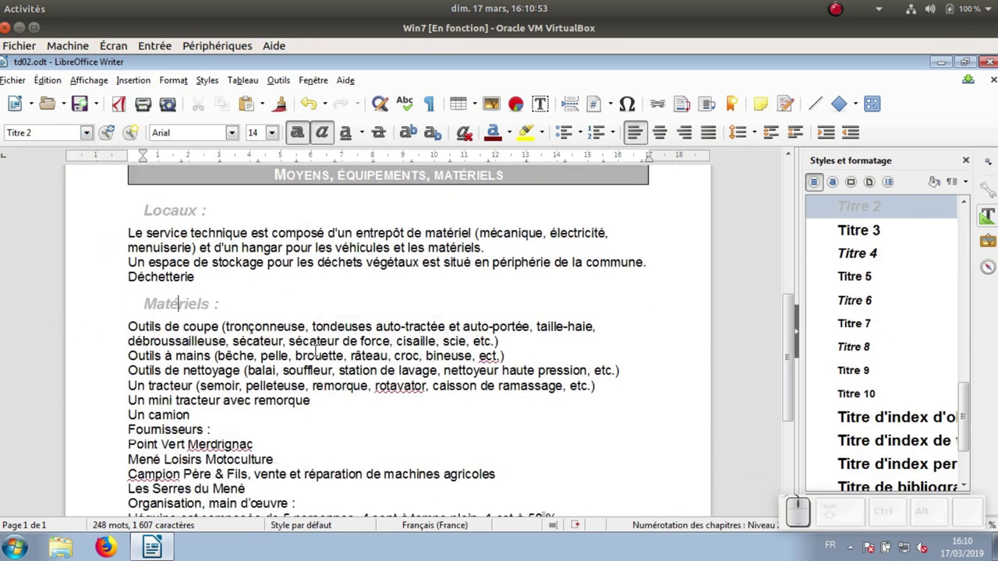
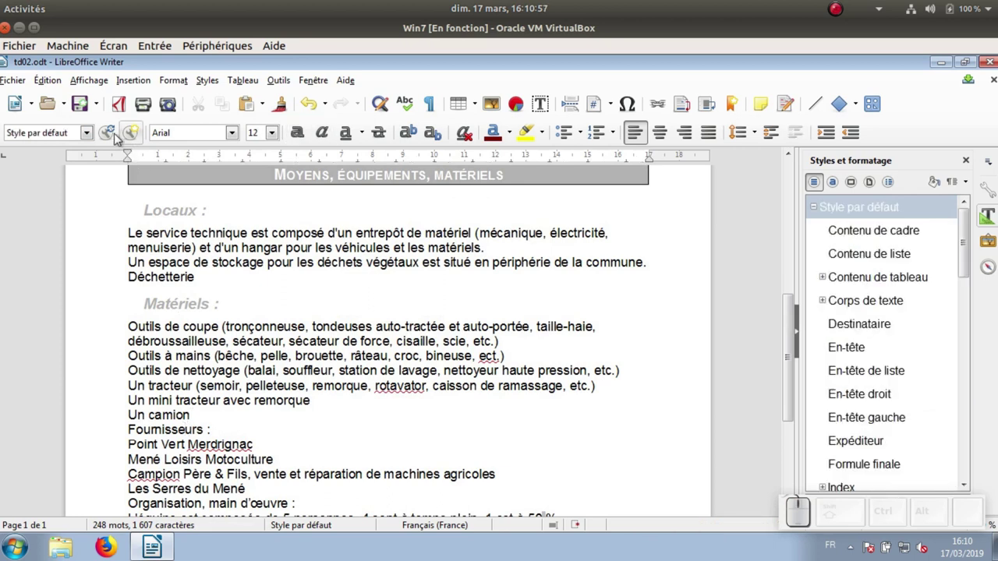
click(94, 136)
click(70, 318)
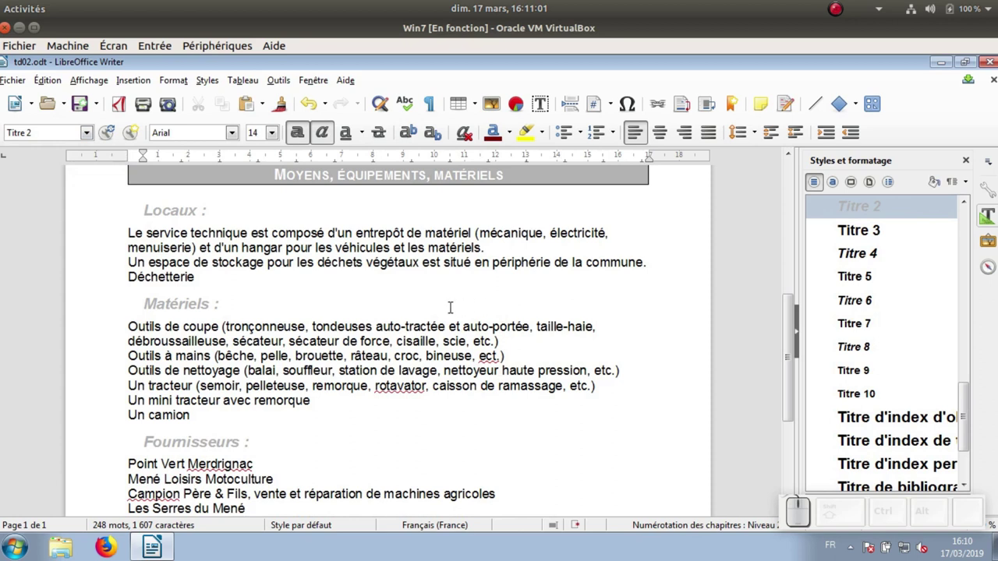
scroll(down, 3)
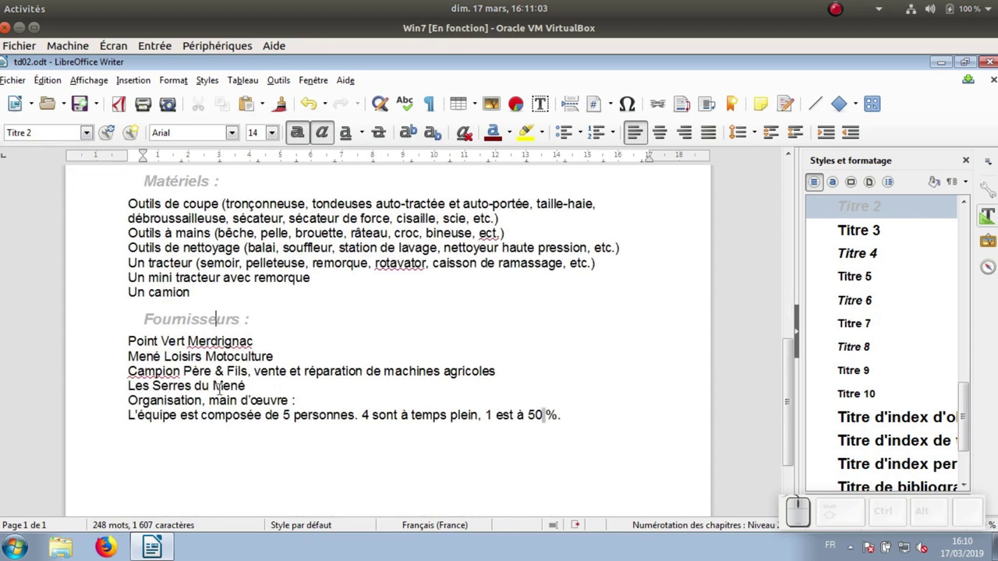
click(217, 398)
click(95, 137)
click(65, 322)
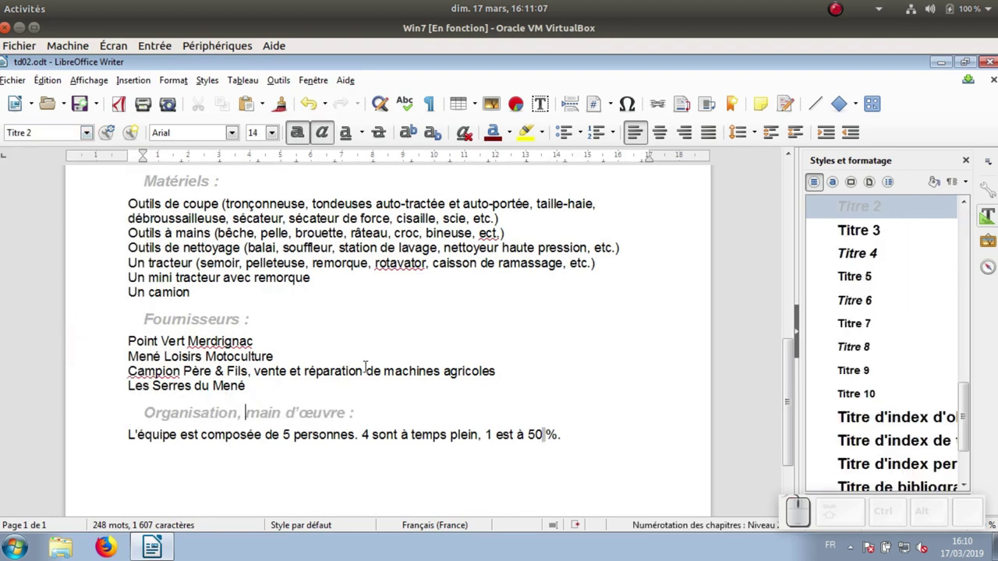
scroll(up, 3)
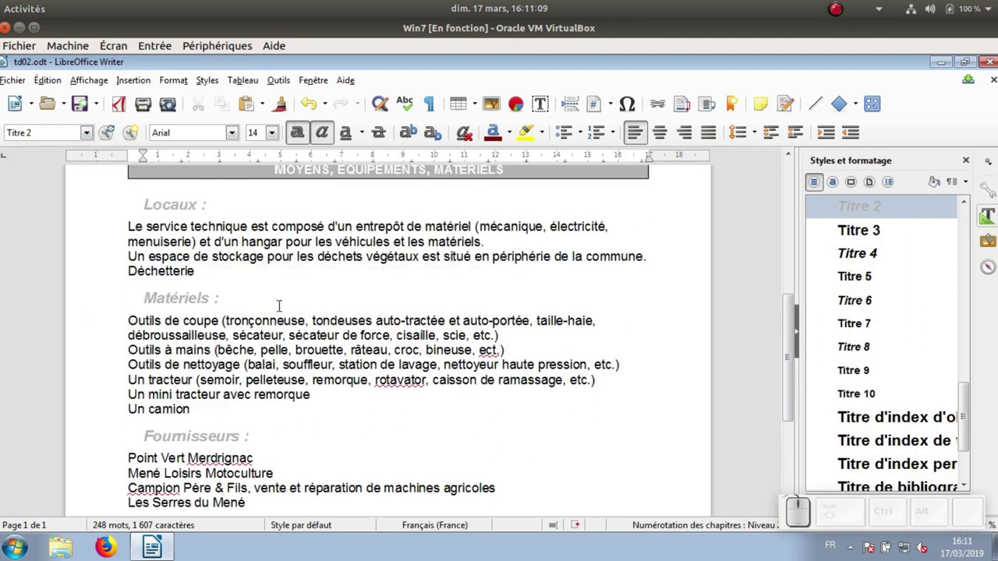
scroll(up, 3)
scroll(up, 3)
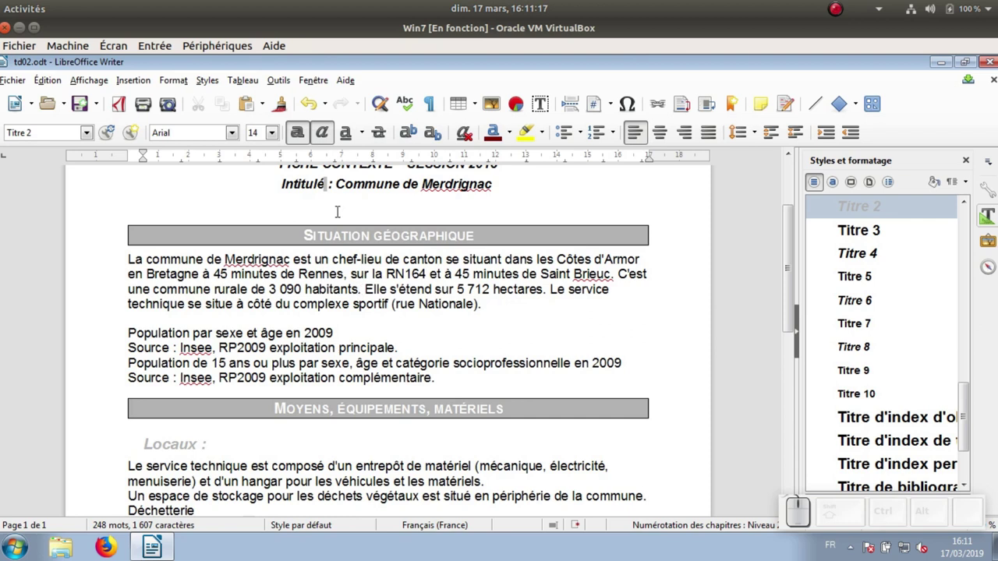
In Numérotation des chapitres, number level 1 headings 1, 2, 3.
click(276, 81)
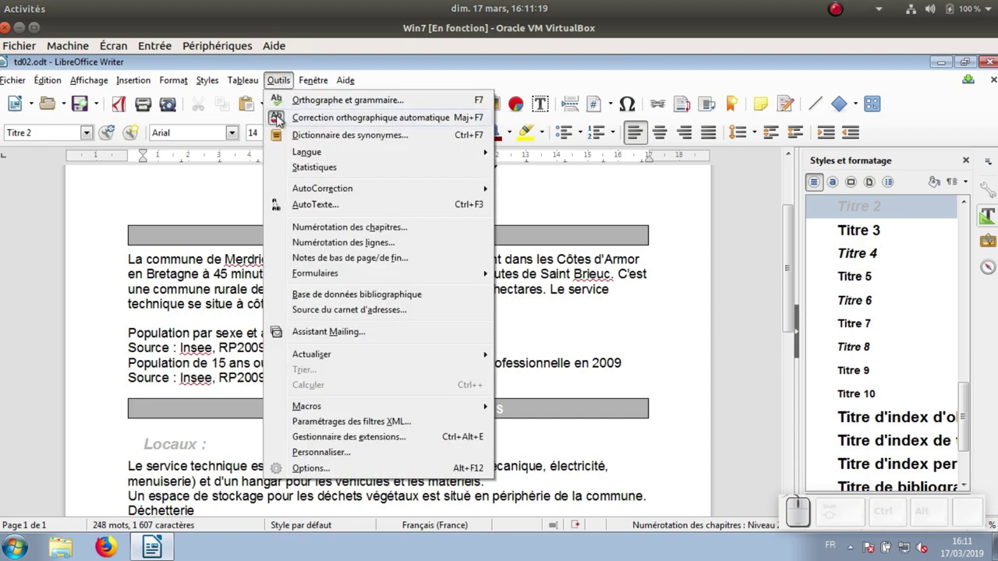
click(332, 232)
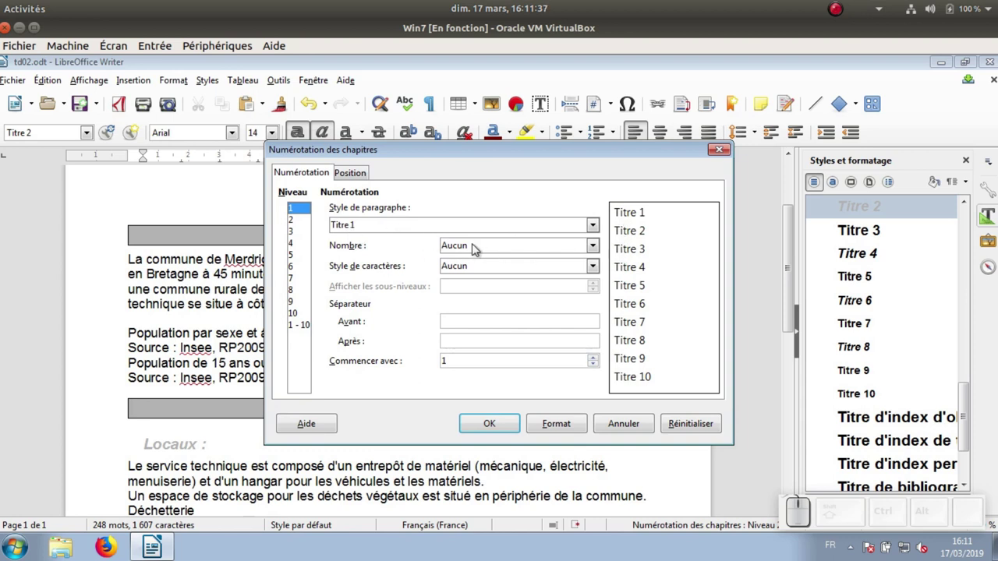
click(475, 249)
click(473, 276)
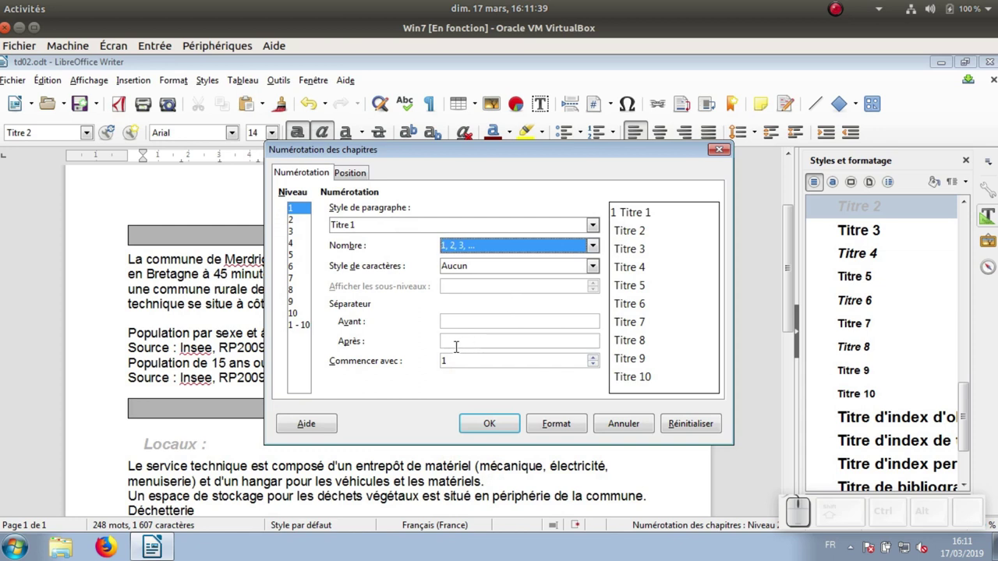
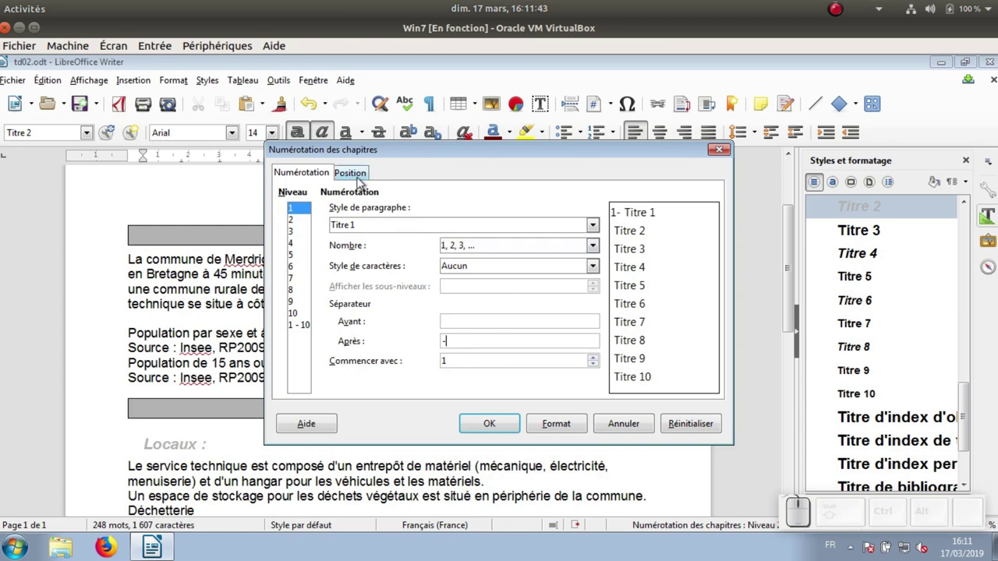
click(359, 177)
Number level 2 headings 1, 2, 3 with a '-' after and 2 sub-levels (2.1-).
click(522, 257)
click(506, 277)
click(312, 176)
click(305, 223)
click(470, 249)
click(472, 272)
click(459, 340)
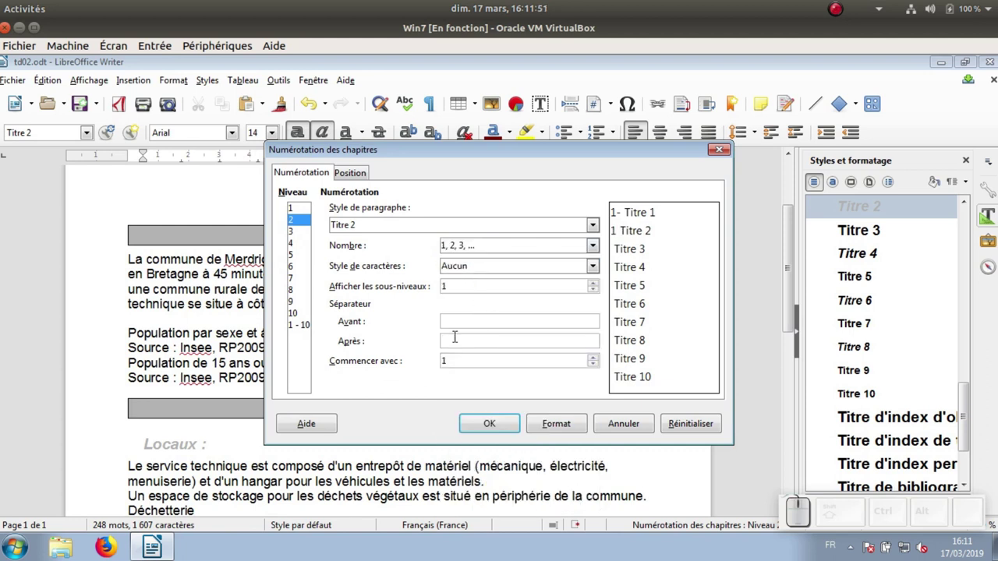
key(KP_Subtract)
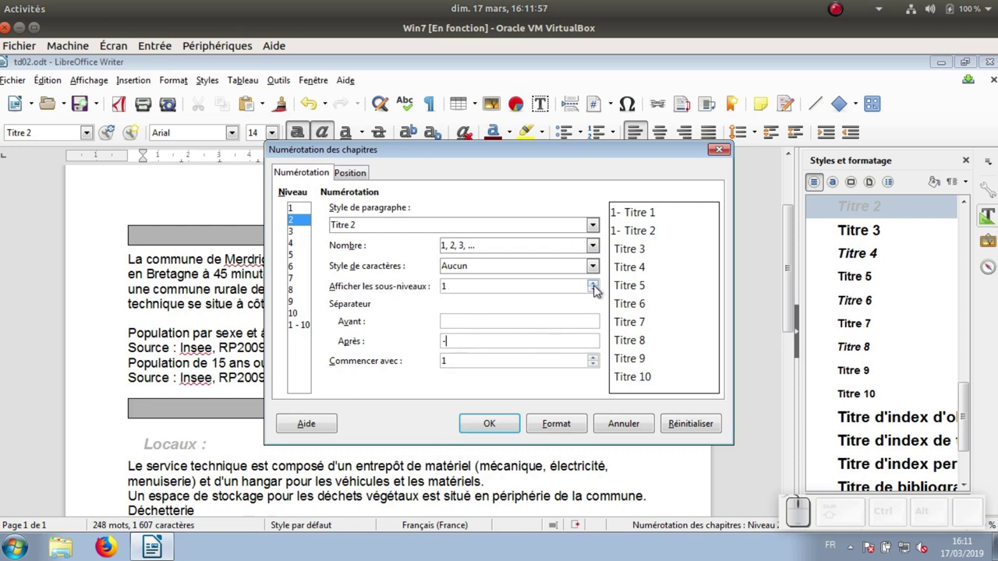
click(597, 289)
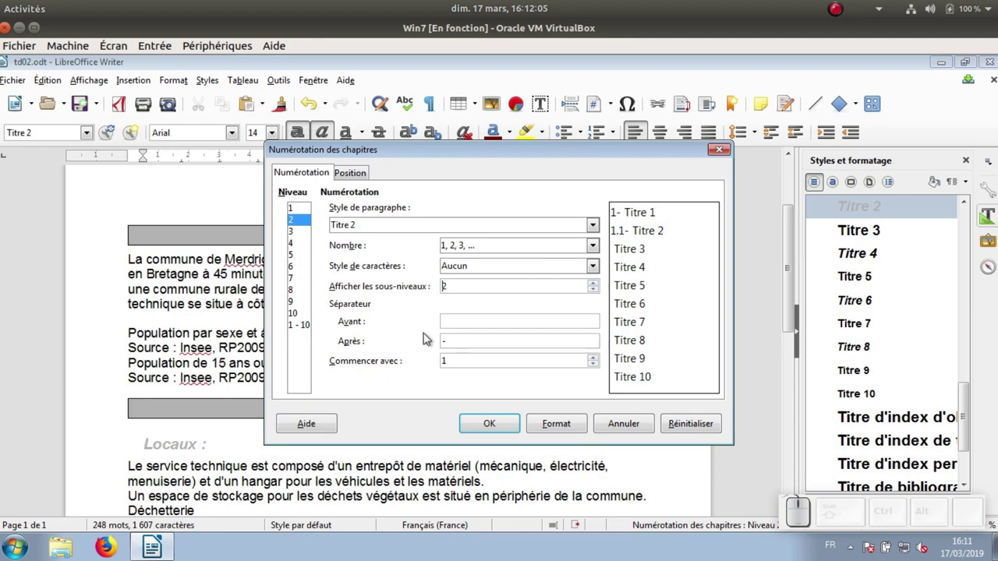
Confirm the chapter numbering so headings read 2-, 2.1- to 2.4-.
click(364, 172)
click(520, 255)
click(507, 274)
click(505, 426)
scroll(up, 3)
scroll(up, 3)
scroll(up, 3)
scroll(up, 3)
scroll(down, 3)
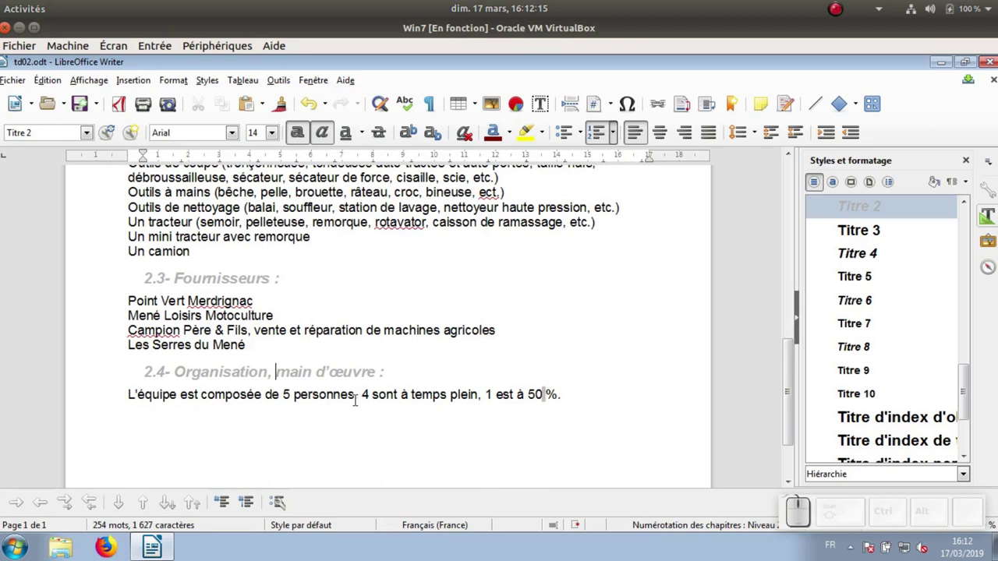